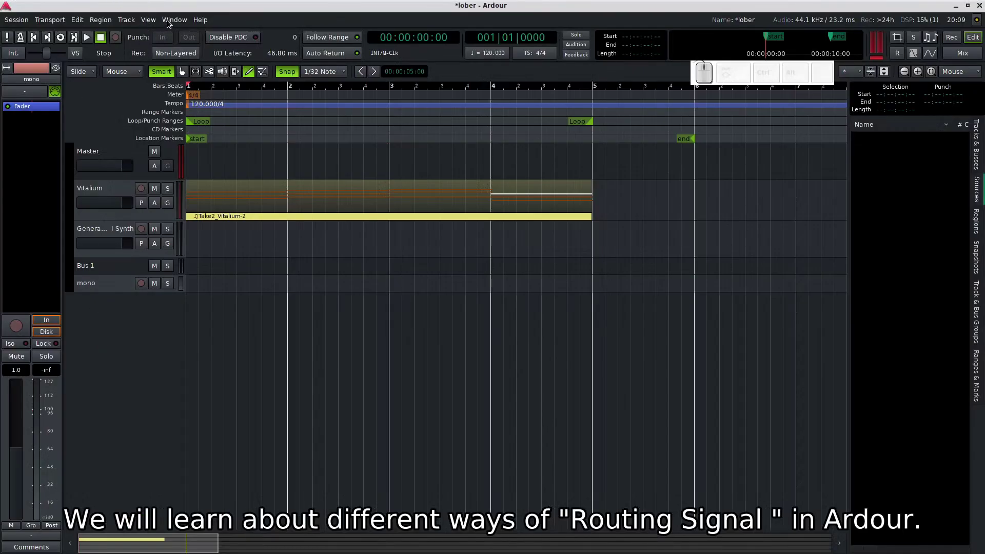
Review the MIDI Connection Manager from the Window menu and close it.
click(170, 25)
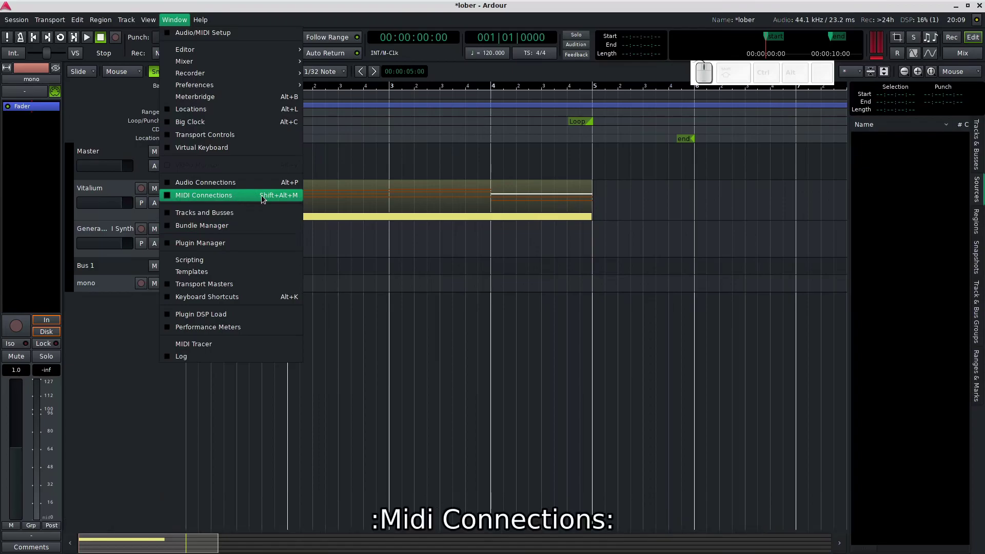
click(283, 198)
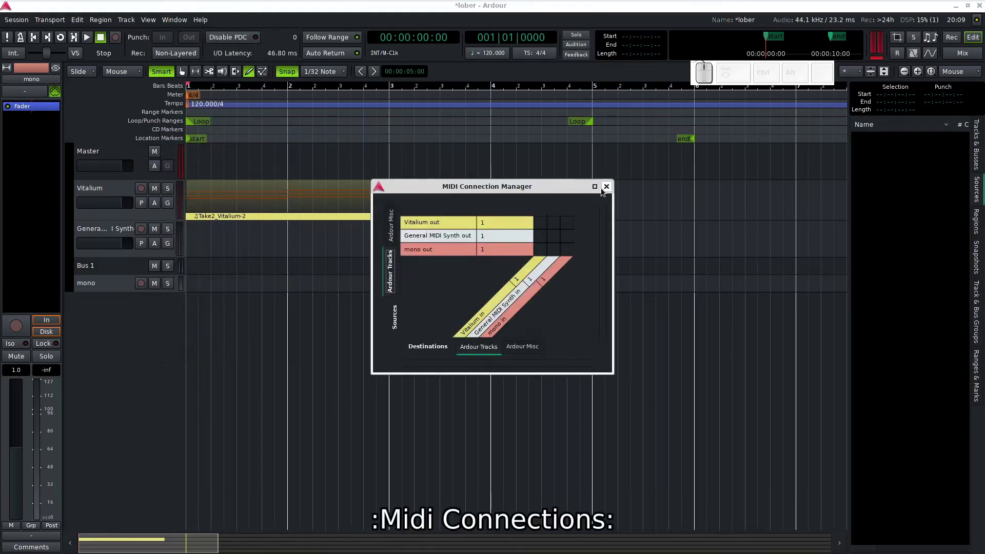
click(608, 189)
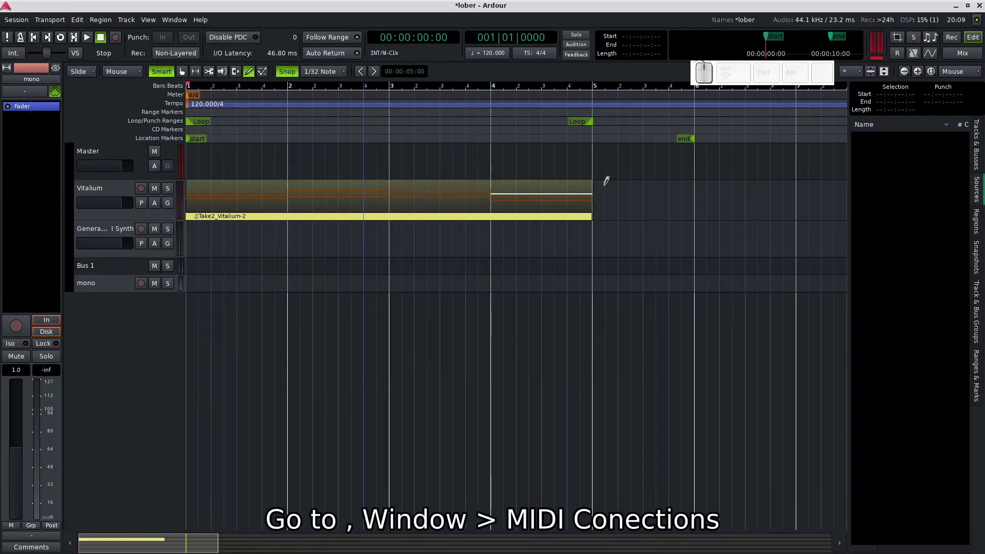
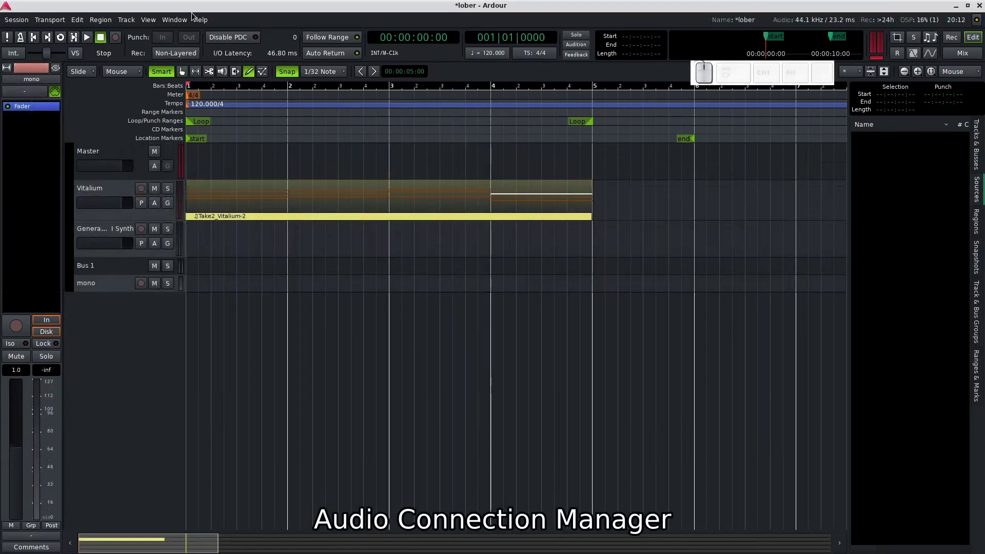
Review the Audio Connection Manager showing master and bus outputs to hardware playback, then close it.
click(180, 23)
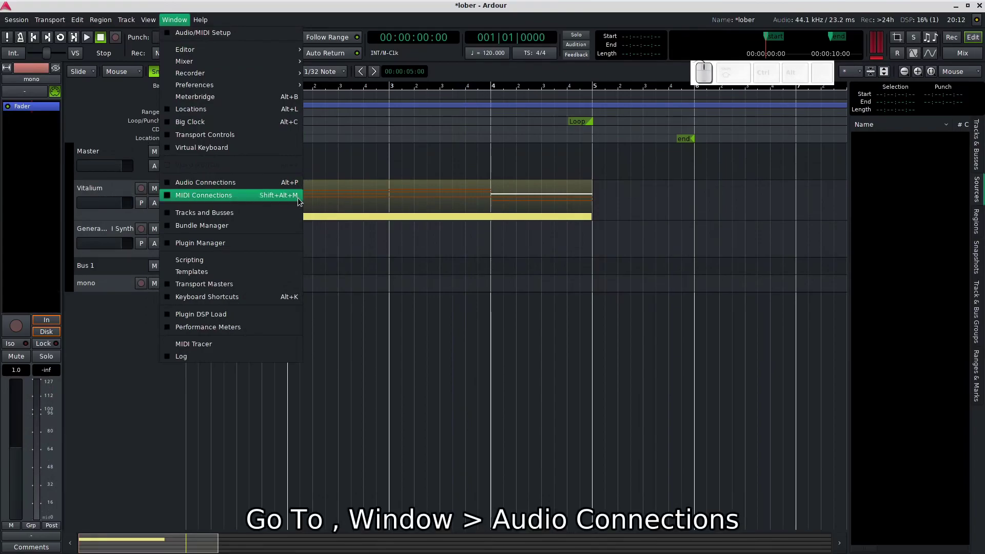
click(272, 187)
drag(896, 79, 560, 101)
click(589, 107)
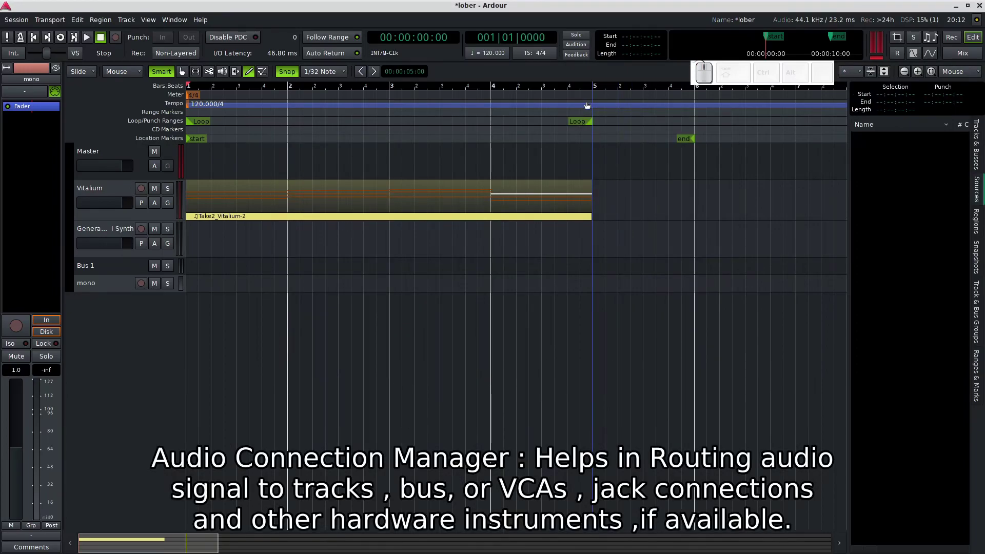
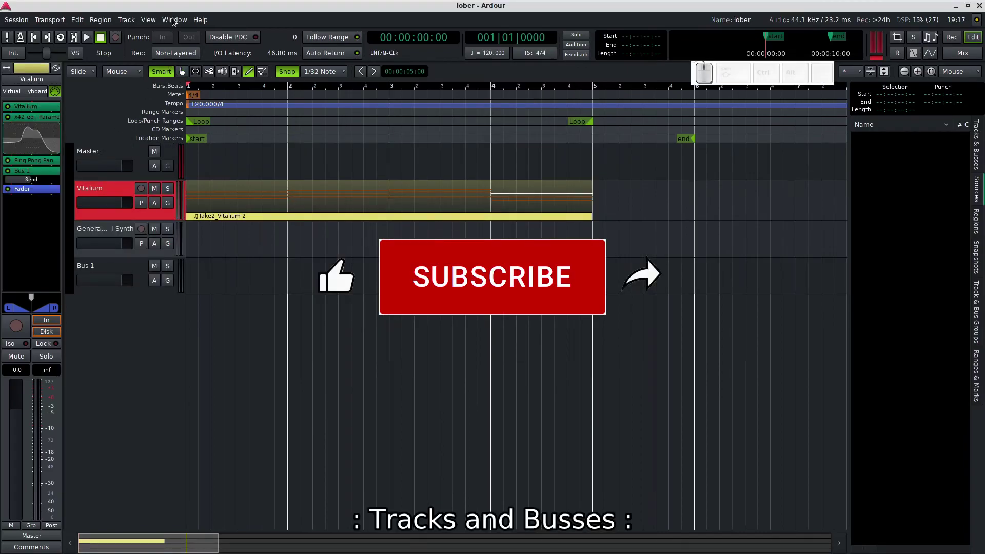
Bring up the Tracks and Busses window on Vitalium's Inputs tab via the Window menu.
click(176, 20)
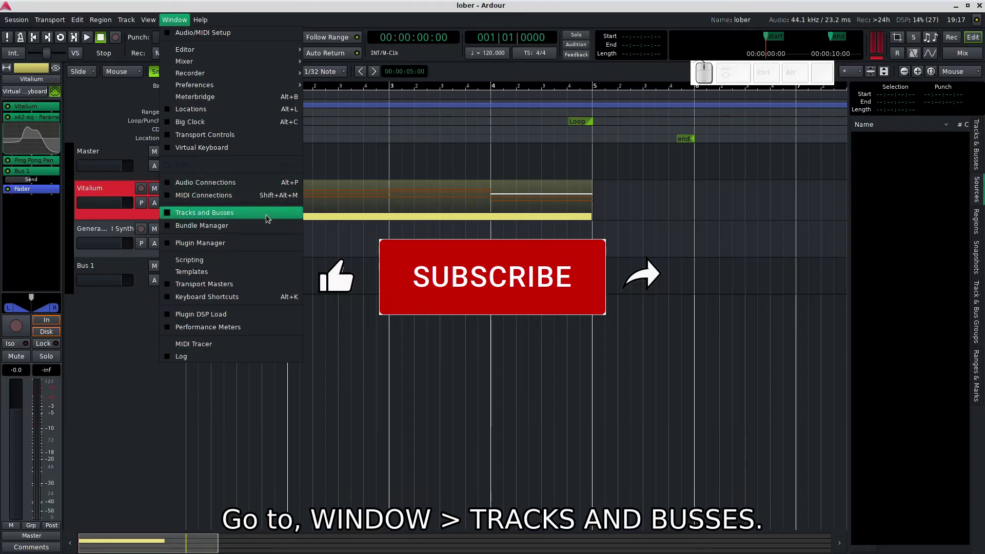
click(269, 220)
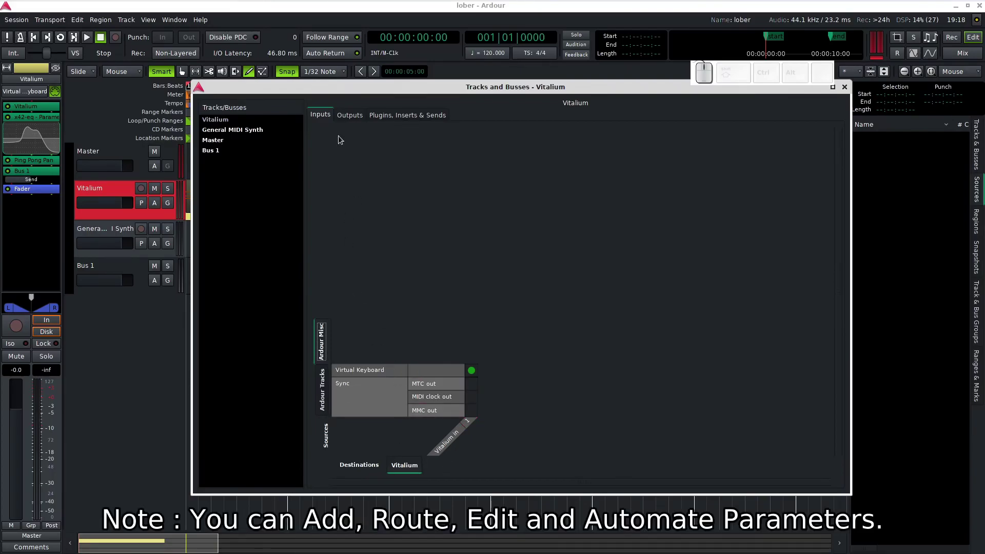
Browse Vitalium's input source categories, ending on the session's Ardour Tracks grid.
click(324, 386)
click(323, 360)
click(403, 469)
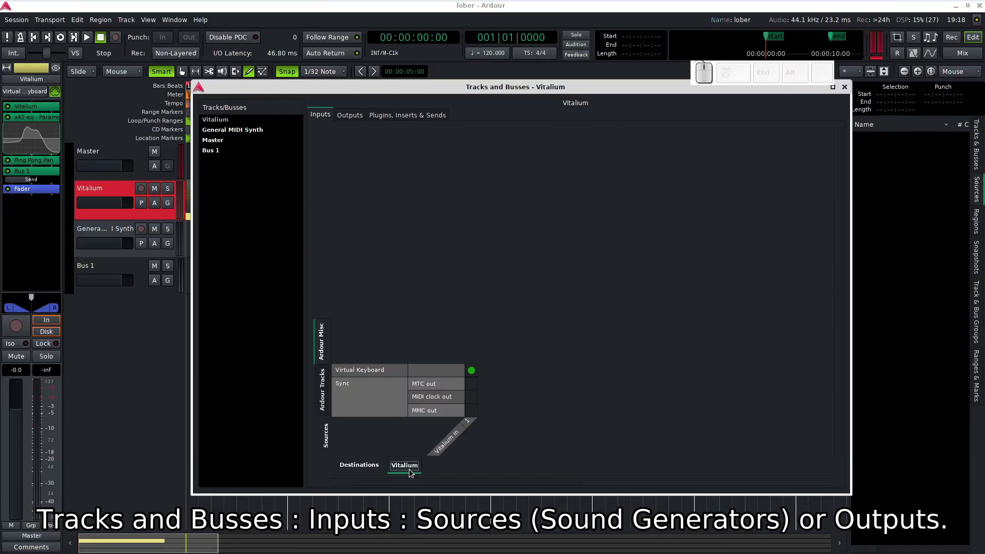
click(325, 395)
click(324, 351)
click(326, 388)
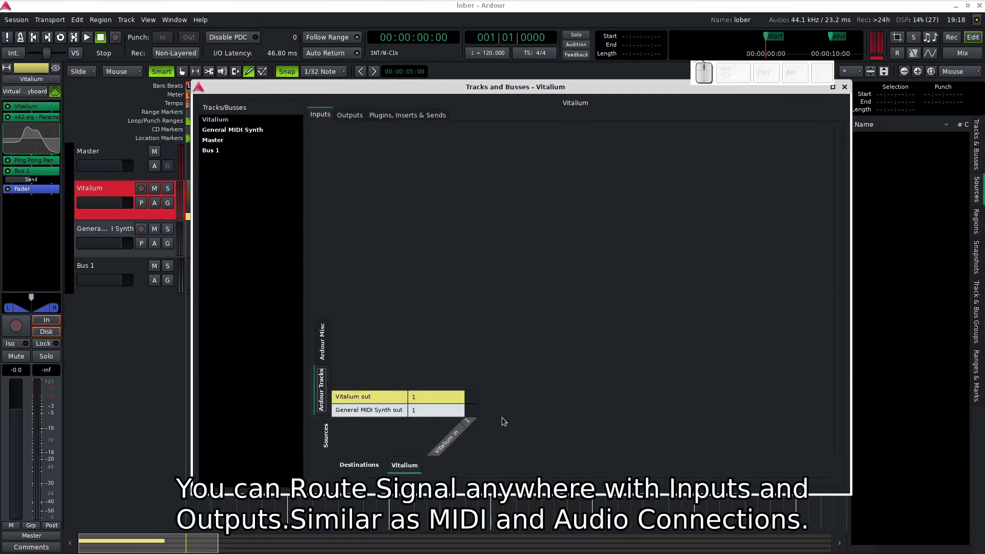
Connect Vitalium out and General MIDI Synth out to Vitalium's input, remove both, and switch to Outputs.
click(478, 401)
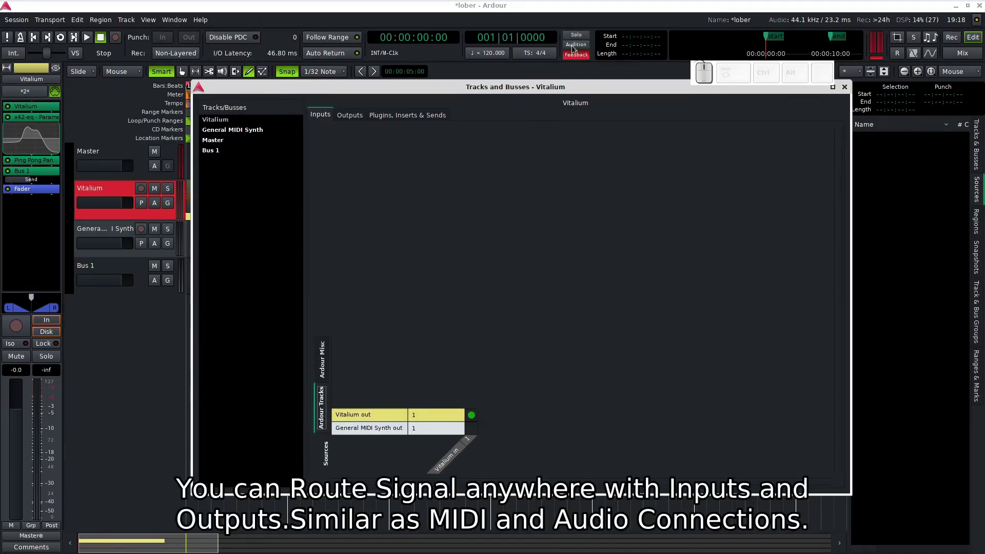
click(471, 431)
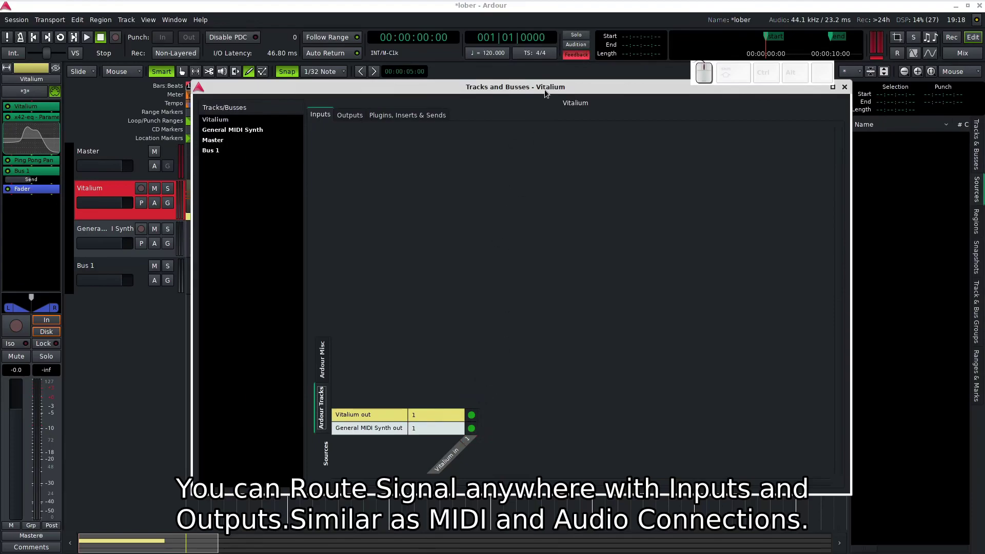
click(475, 428)
click(476, 418)
click(329, 358)
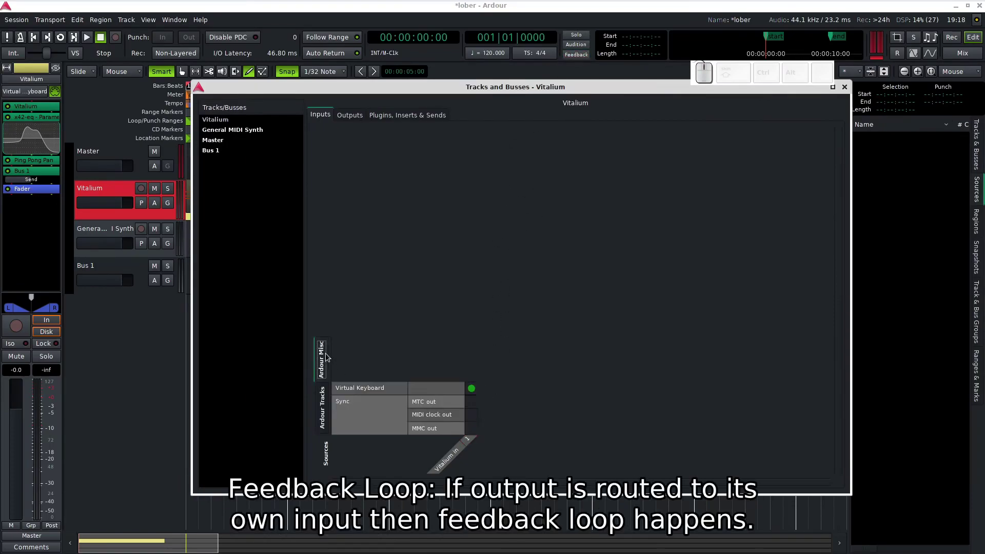
click(351, 119)
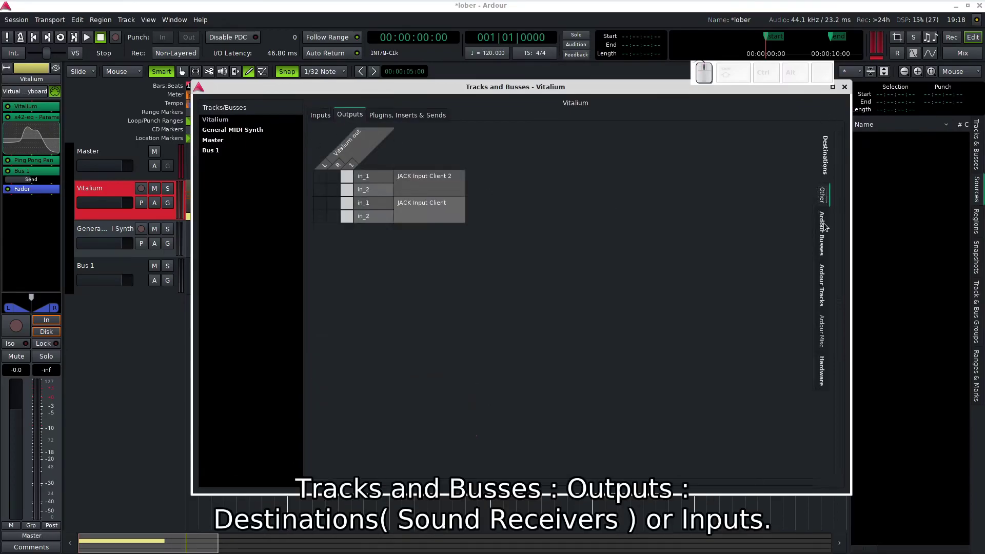
Browse the output destination tabs: Other, Ardour Busses with Master and Bus 1, Tracks and Hardware.
click(828, 228)
click(823, 270)
click(822, 326)
click(824, 364)
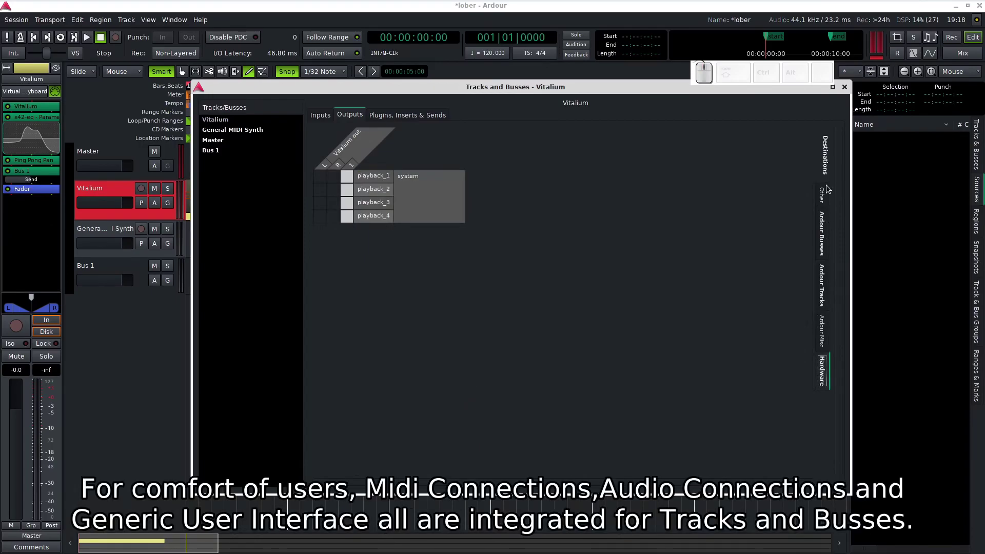
click(829, 191)
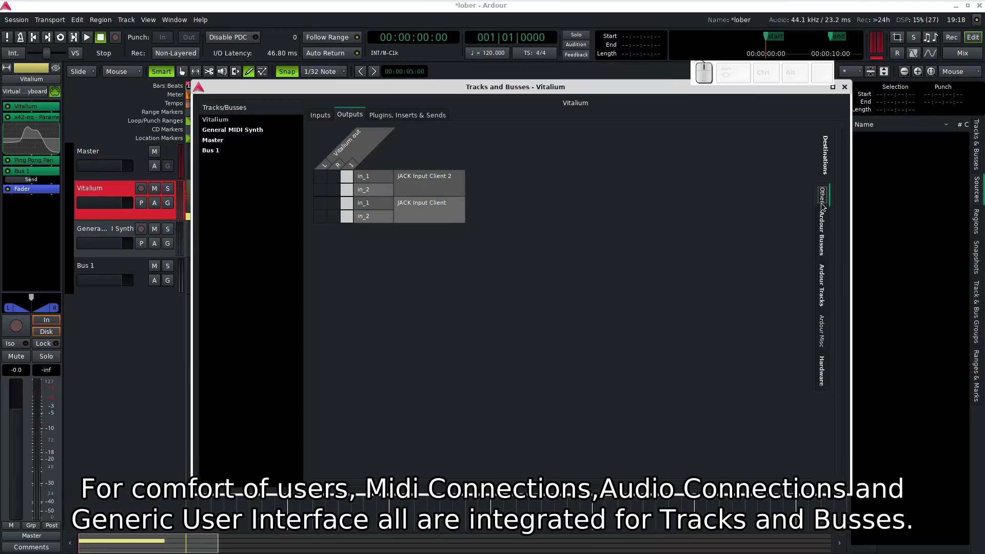
click(828, 225)
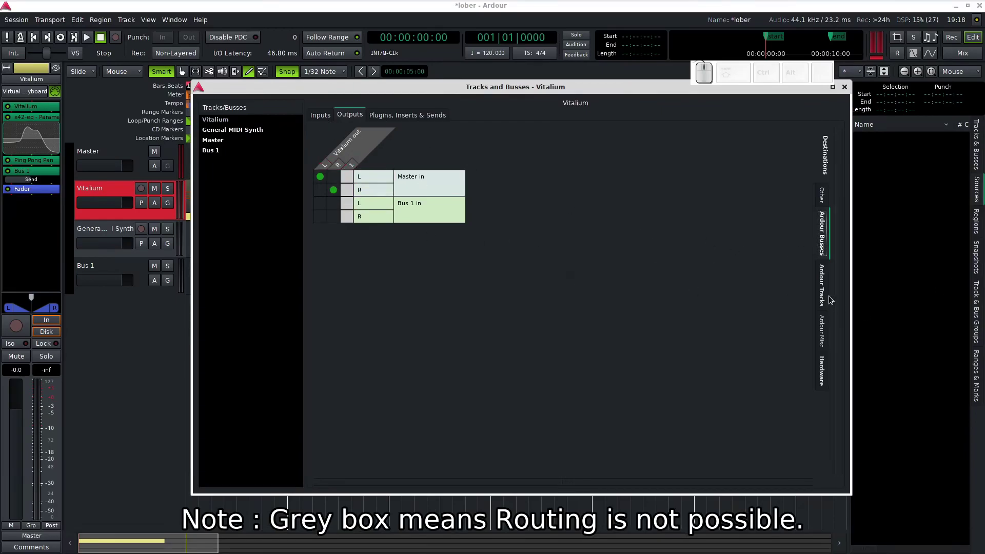
click(825, 285)
Toggle a Vitalium out-to-in feedback connection off again, then move to Plugins, Inserts & Sends.
double_click(334, 176)
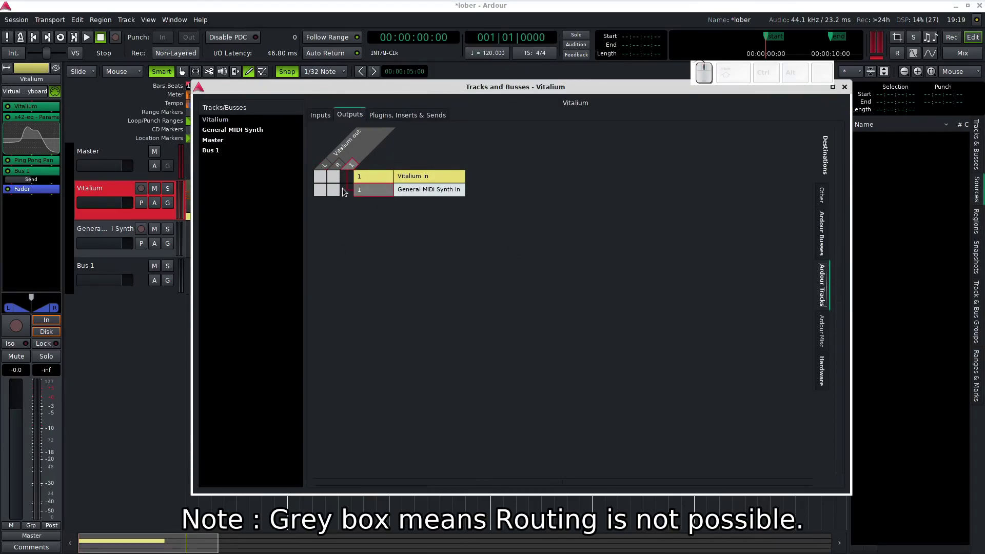
click(347, 184)
click(347, 196)
click(348, 190)
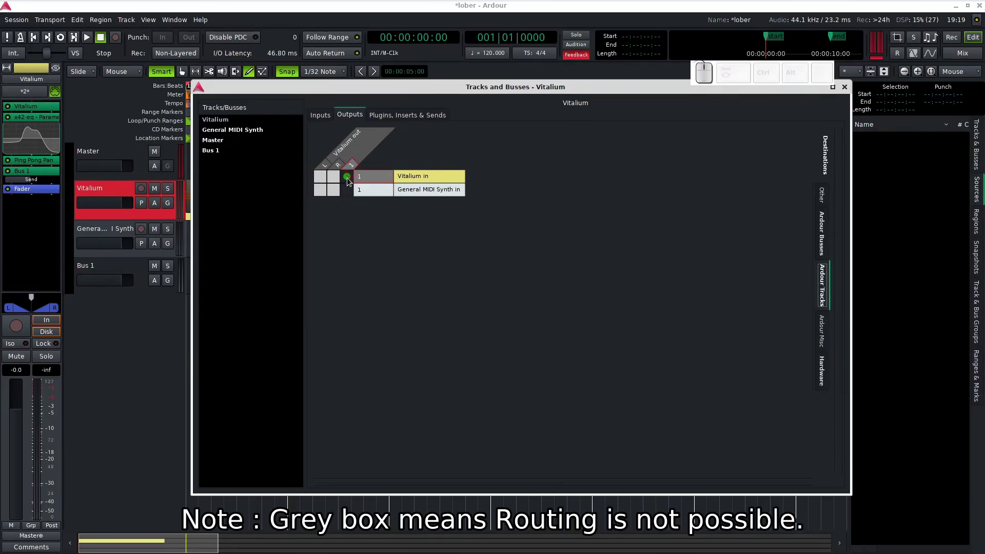
click(351, 180)
click(826, 339)
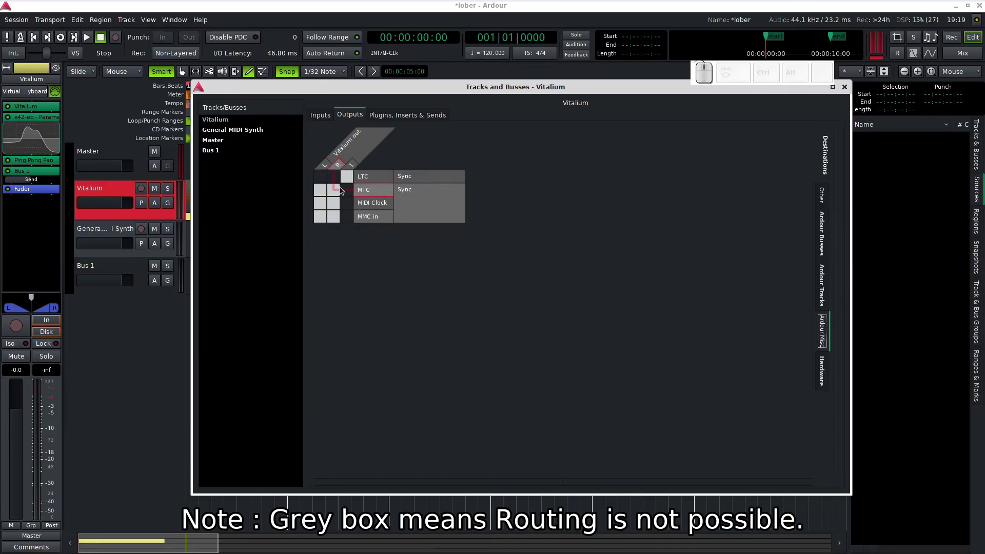
click(825, 373)
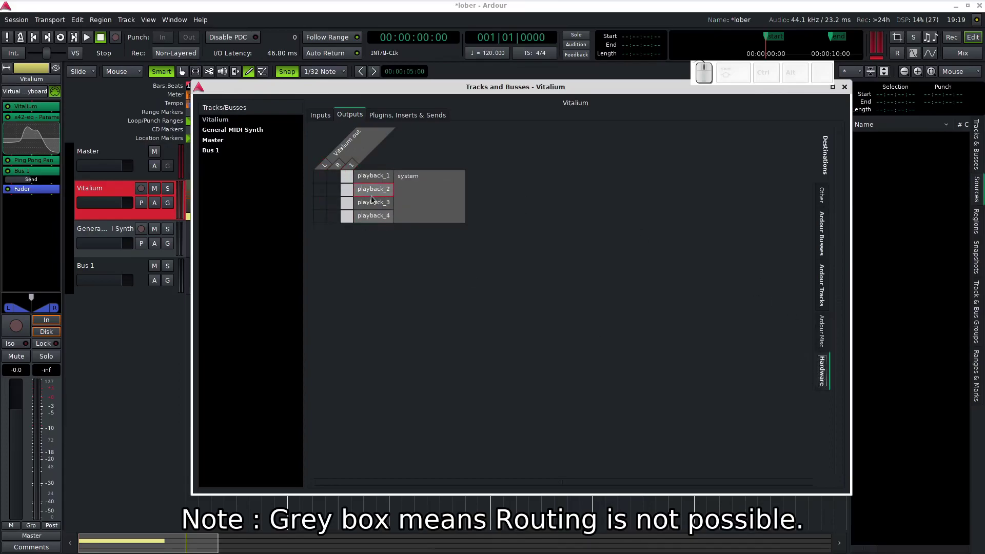
click(425, 120)
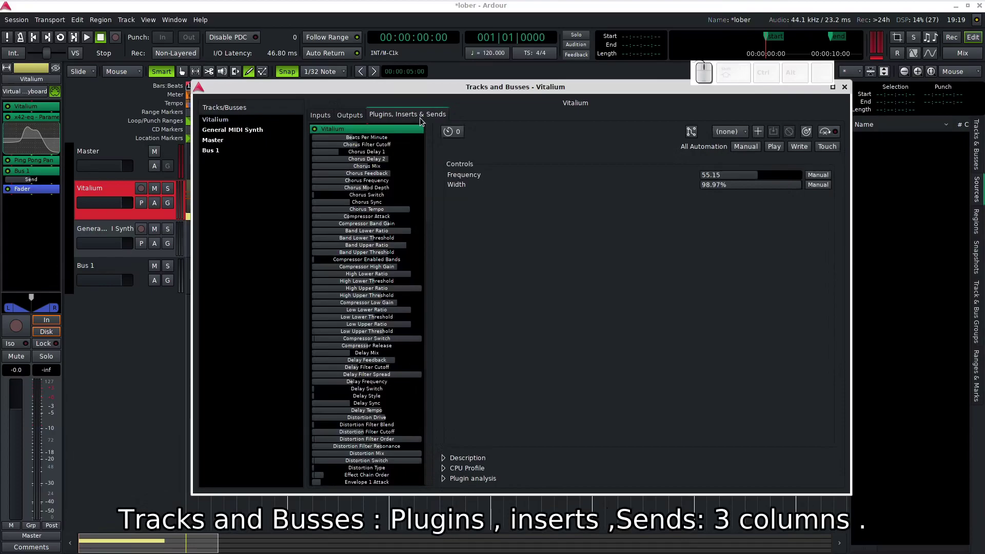
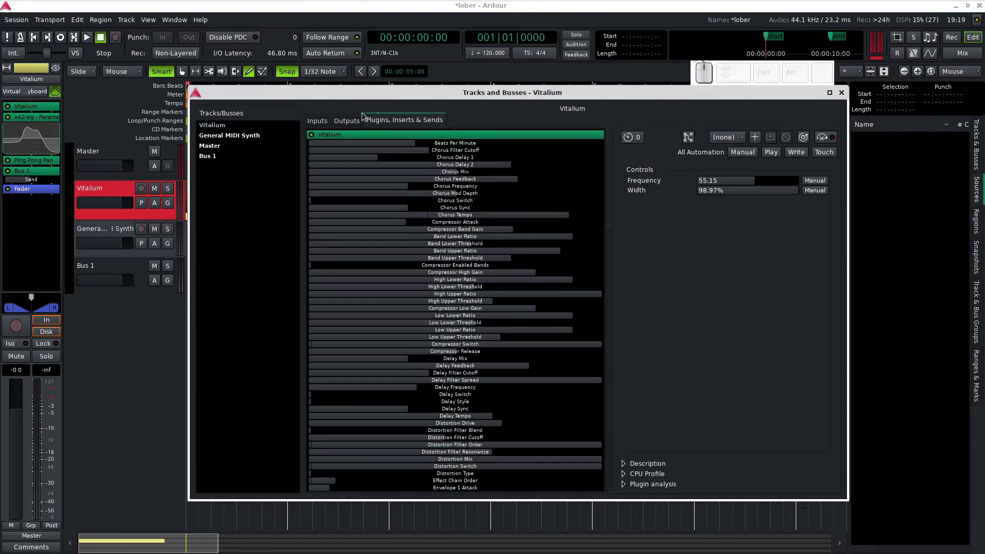
Add a MIDI track with the Geonkick Single instrument via Add Track/Bus and close the dialog.
click(257, 118)
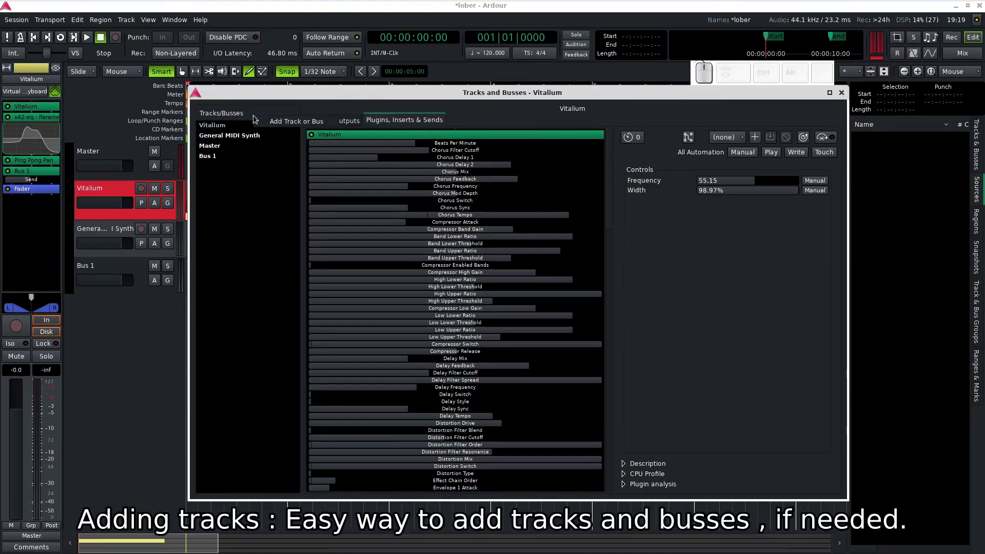
click(314, 123)
click(315, 12)
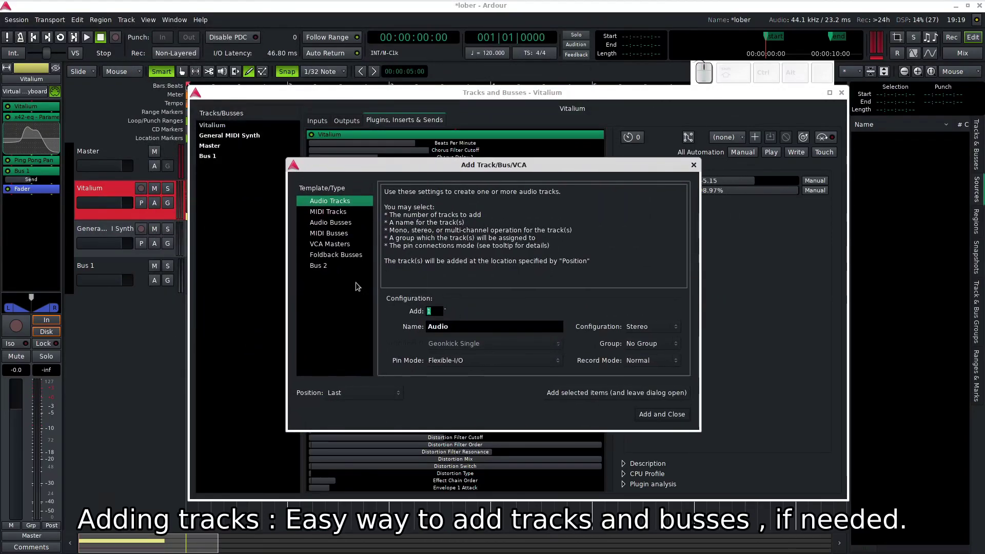
click(335, 217)
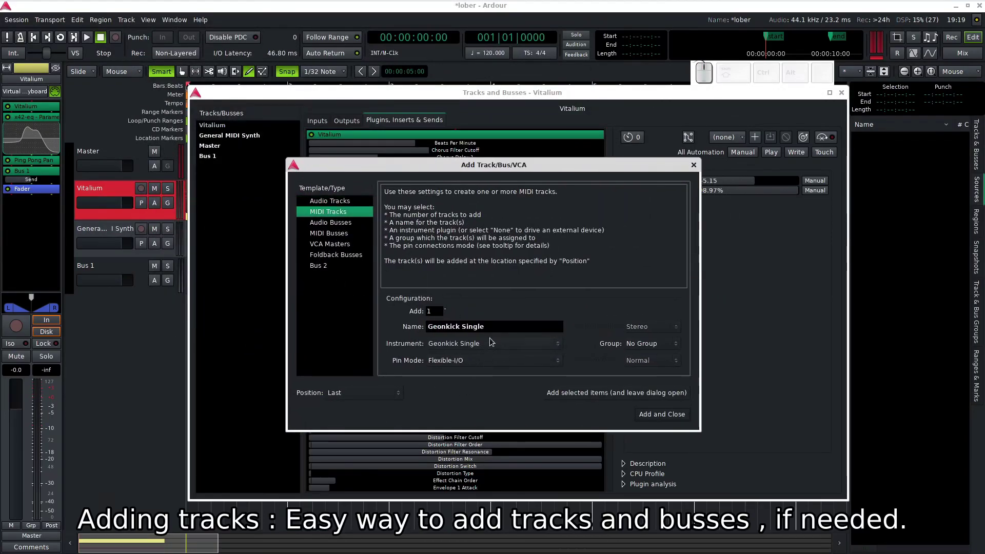
click(664, 420)
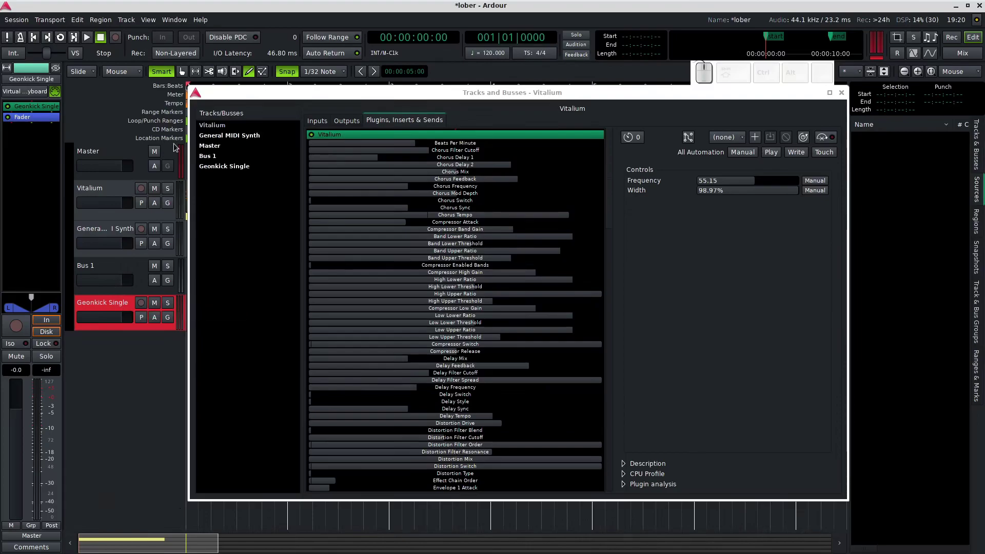
click(216, 174)
right_click(227, 166)
right_click(331, 133)
click(414, 346)
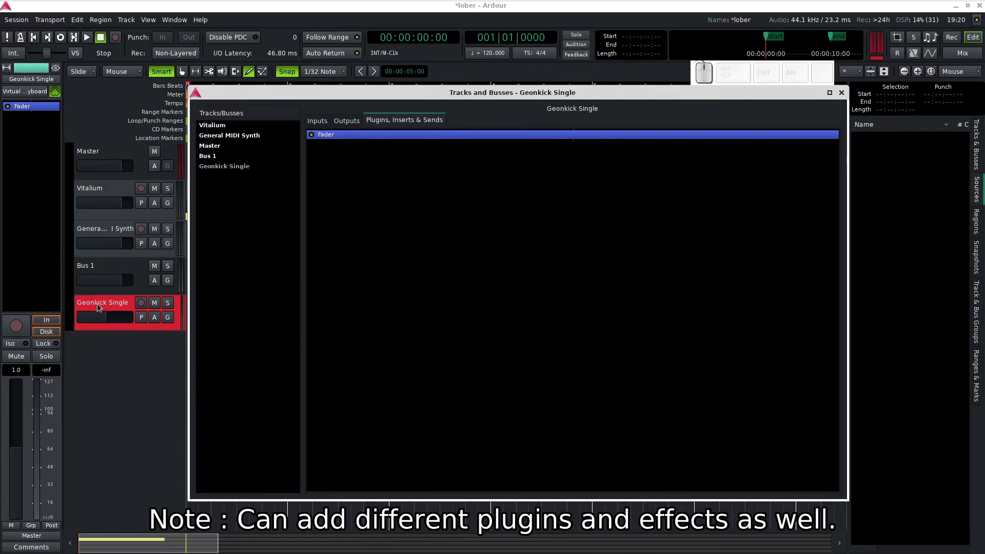
right_click(330, 134)
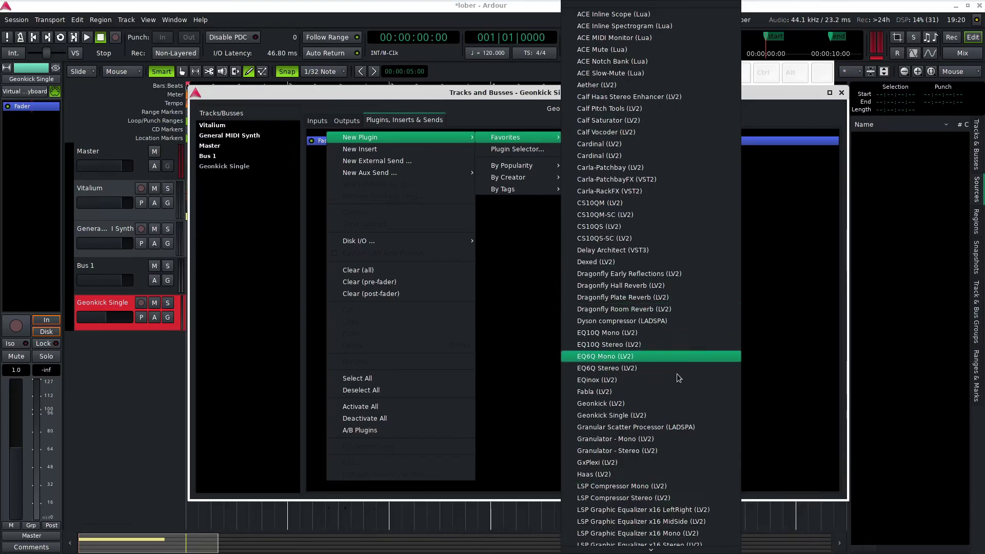
click(673, 415)
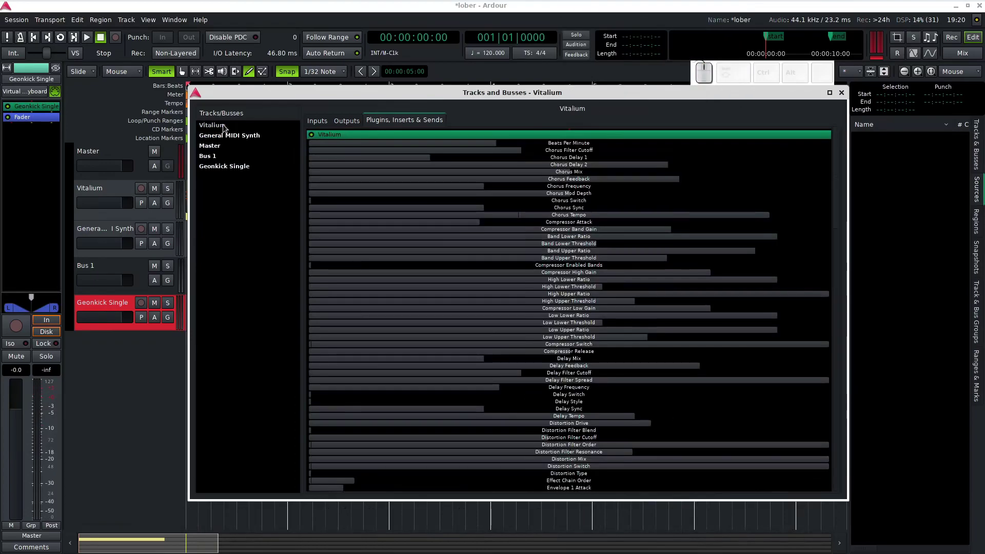
Select the Vitalium track so the editor mixer strip shows its processor box.
click(217, 129)
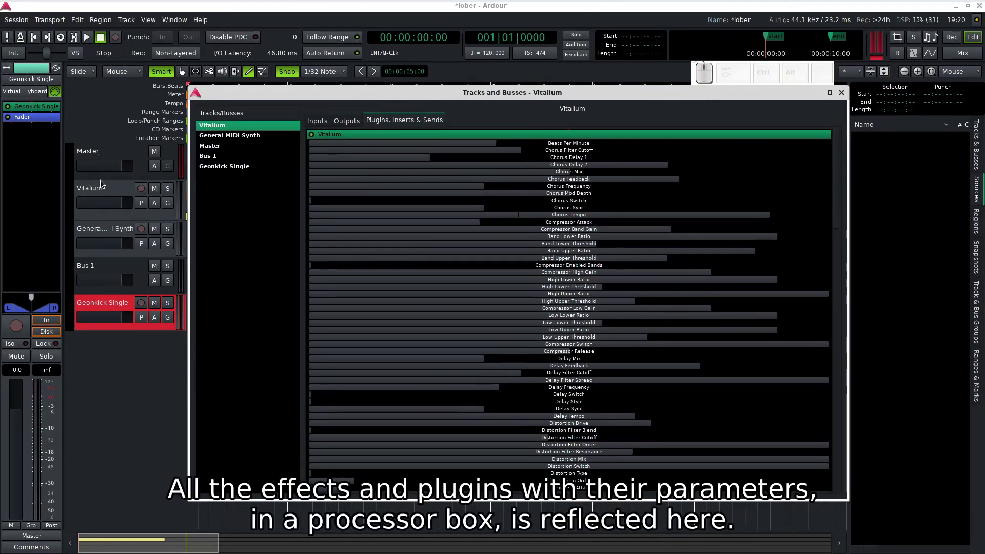
click(101, 190)
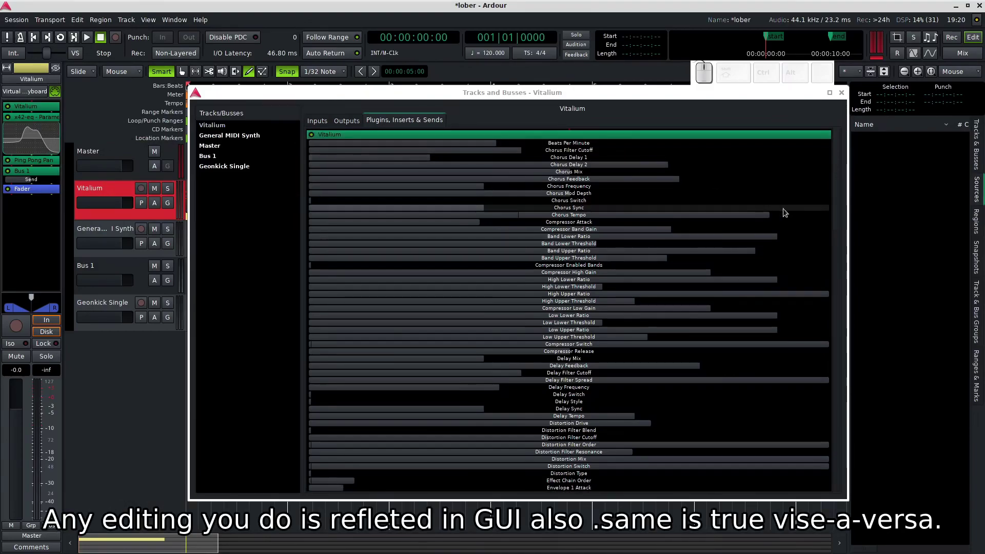
Launch the x42-eq plugin's native GUI from Vitalium's processor box.
drag(840, 174, 854, 434)
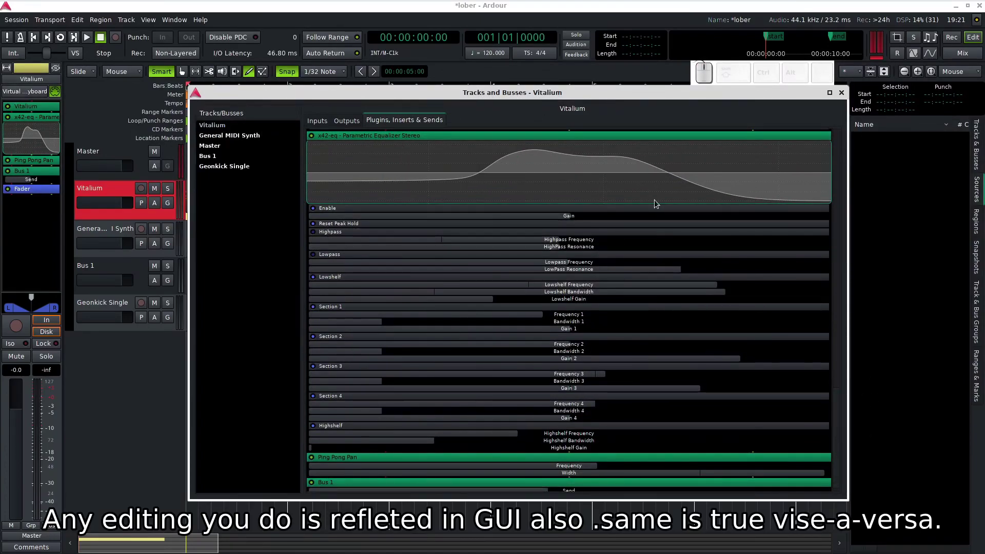
click(38, 119)
click(46, 122)
click(173, 242)
click(208, 115)
click(275, 58)
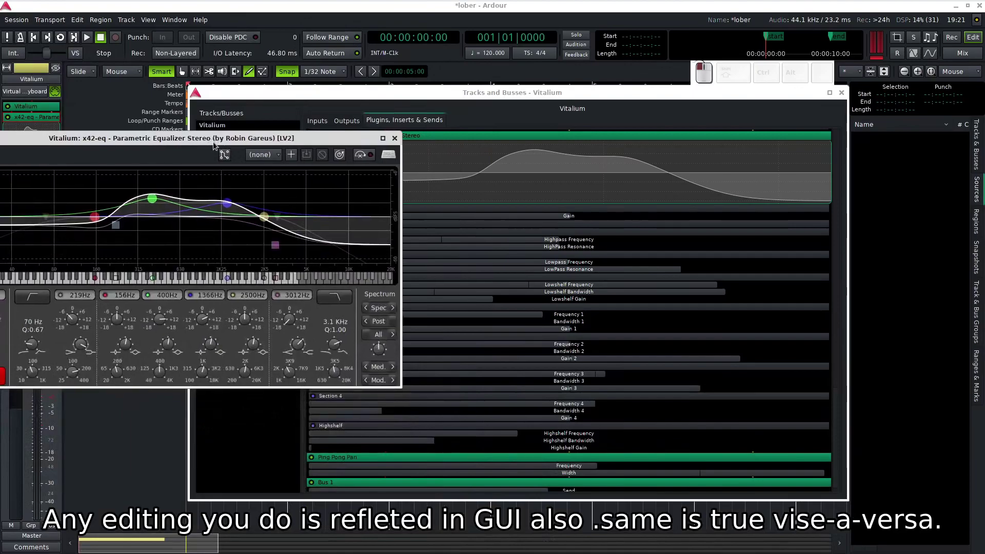
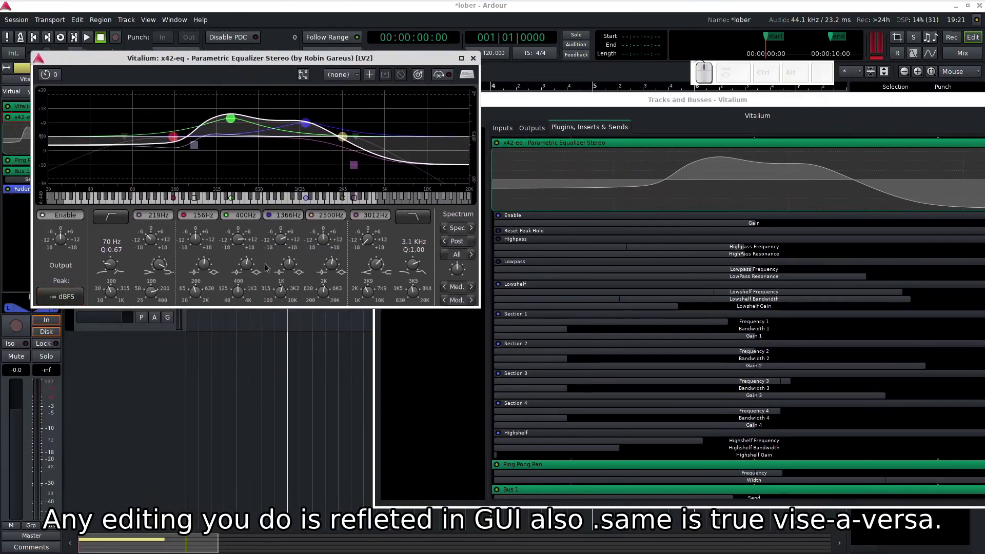
Step through the equalizer's band controls repeatedly, leaving its curve matching the parameter view.
click(122, 220)
click(122, 221)
click(121, 220)
click(121, 220)
double_click(122, 220)
click(413, 217)
click(413, 218)
click(413, 218)
click(413, 218)
double_click(413, 218)
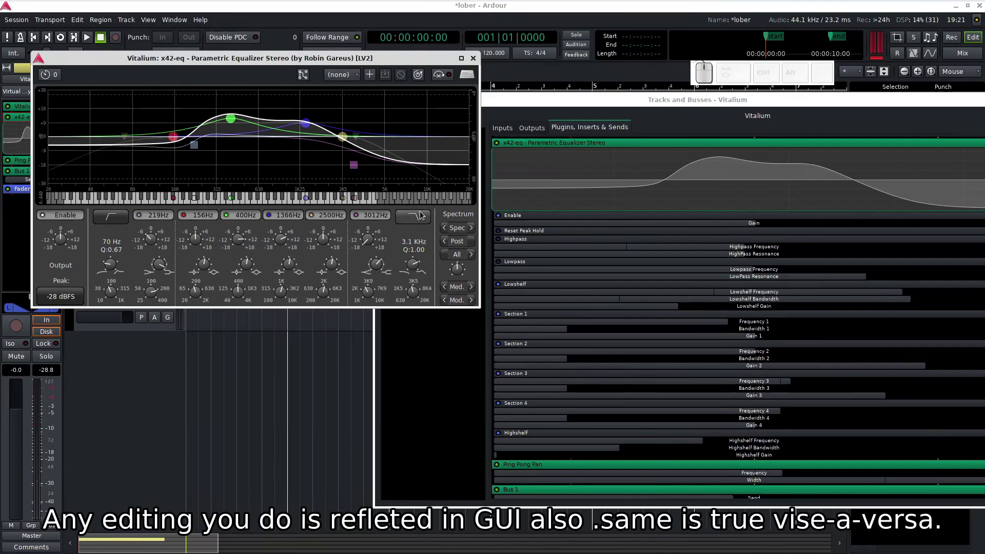
click(417, 228)
click(417, 228)
double_click(417, 229)
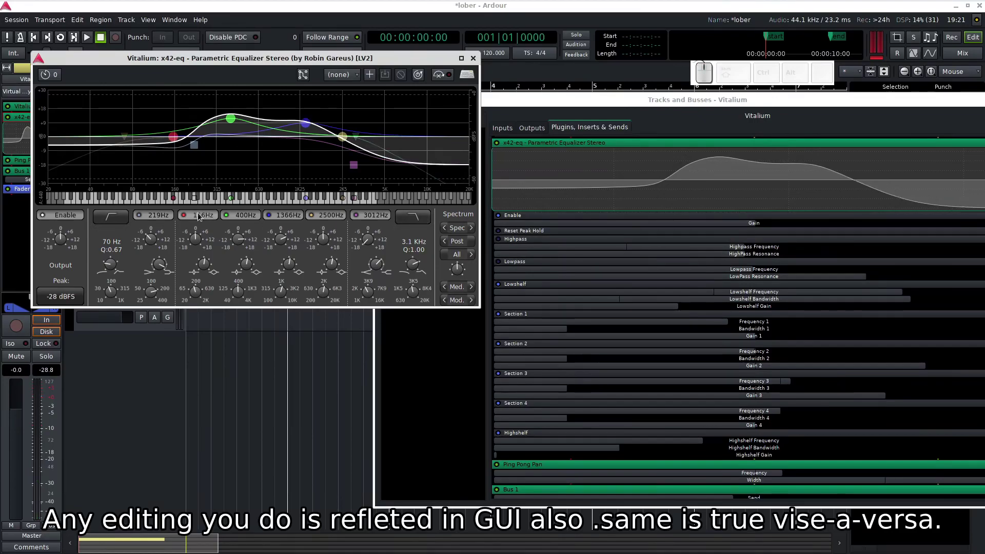
click(116, 221)
click(116, 221)
click(116, 221)
double_click(116, 221)
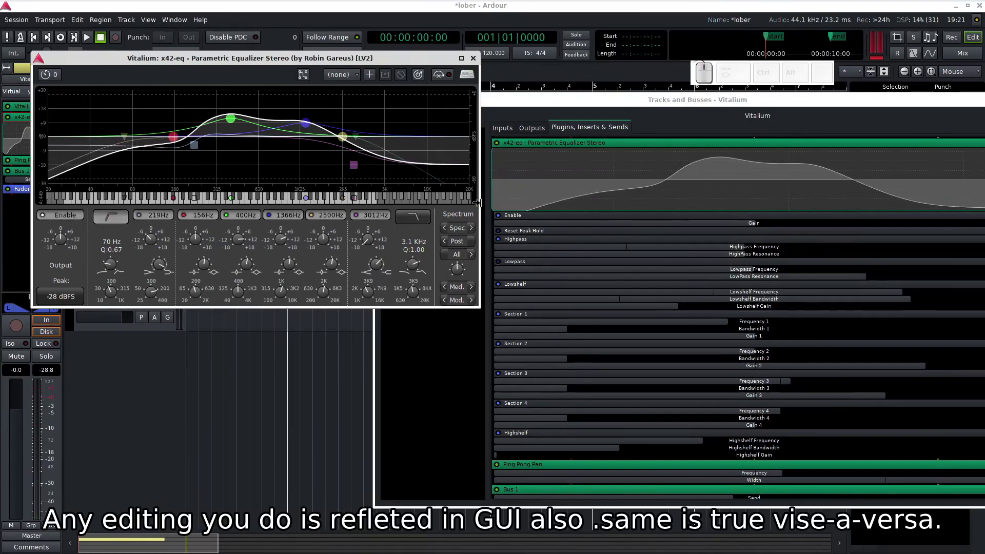
click(404, 65)
click(616, 107)
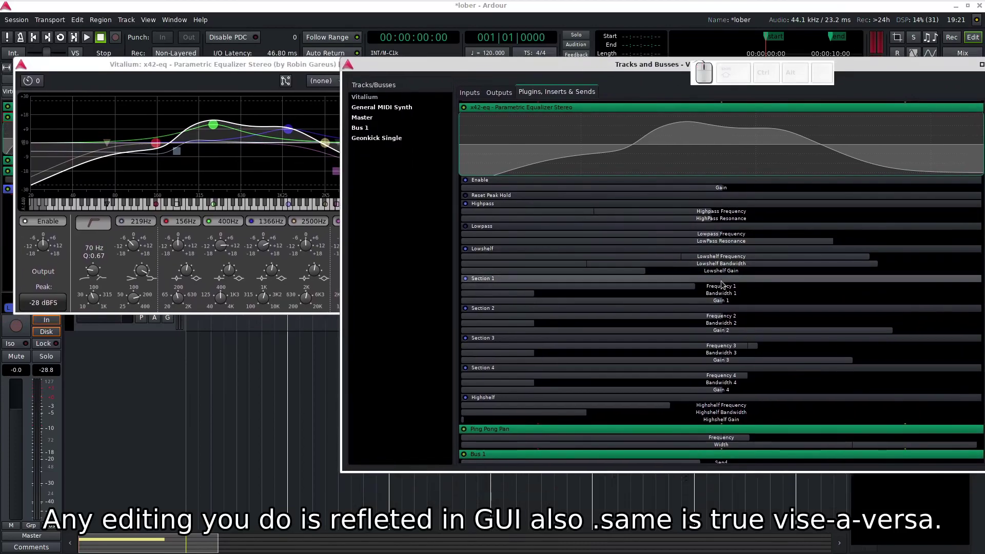
Lower the EQ's second band to 109 Hz and drag the Bus 1 send/Ping Pong Pan Width to about 78%.
drag(692, 294, 652, 326)
click(460, 68)
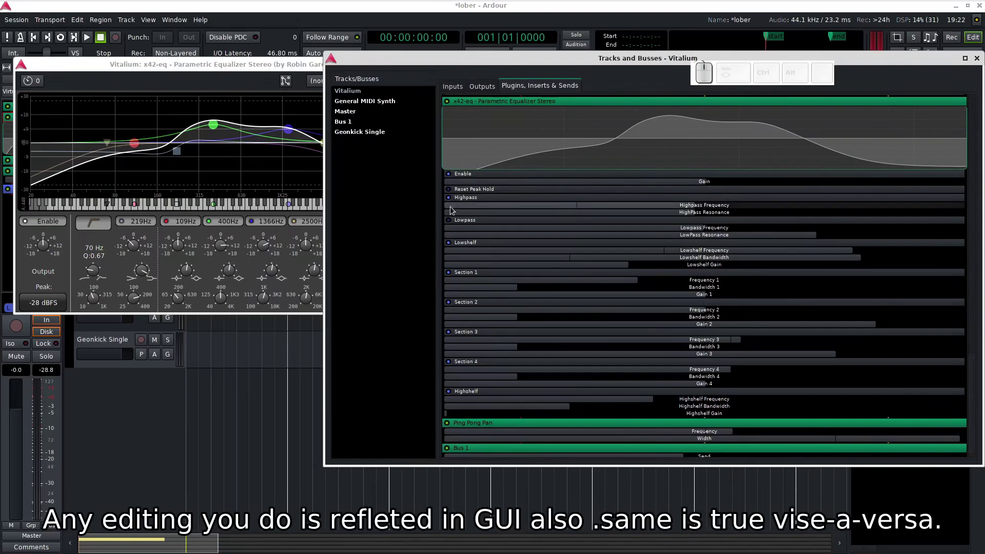
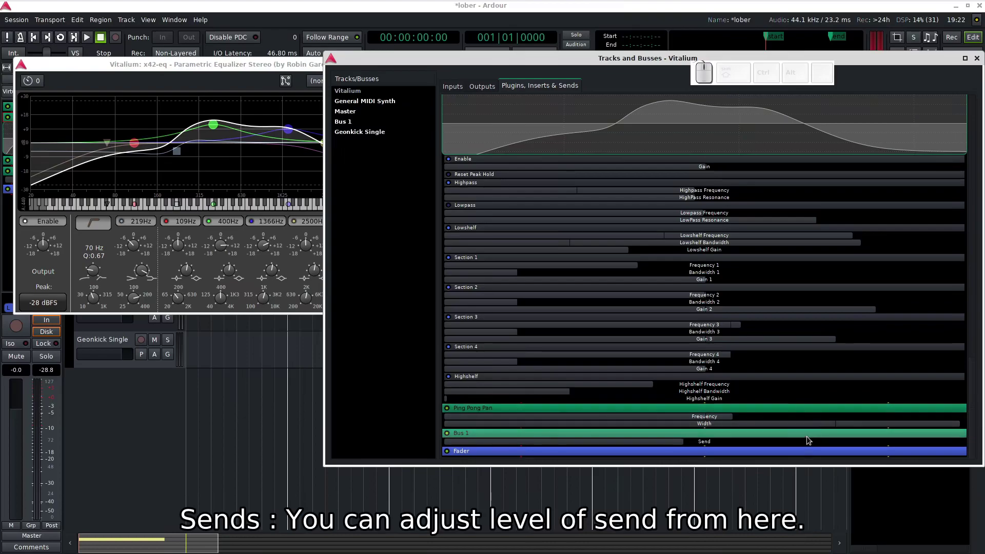
drag(675, 446, 688, 457)
drag(720, 417, 701, 422)
drag(698, 423, 752, 423)
drag(755, 426, 661, 432)
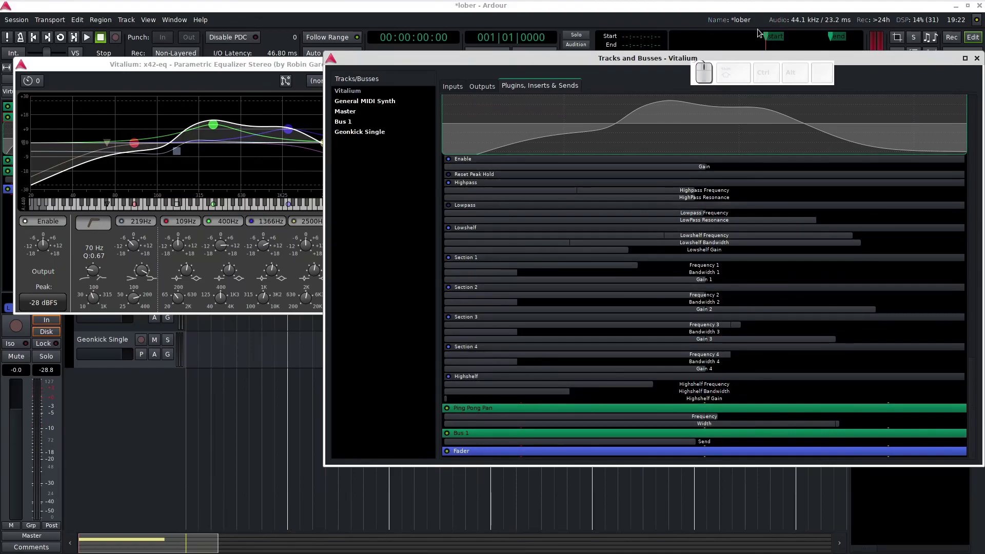
drag(688, 56, 659, 64)
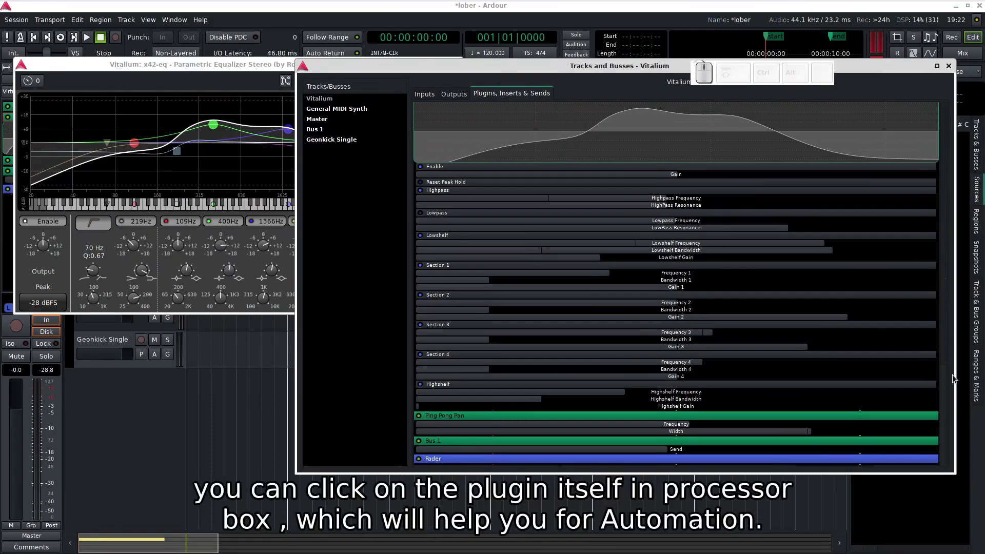
Show Vitalium's generic controls with Manual/Play/Write/Touch automation modes and scroll through them.
drag(950, 394, 950, 31)
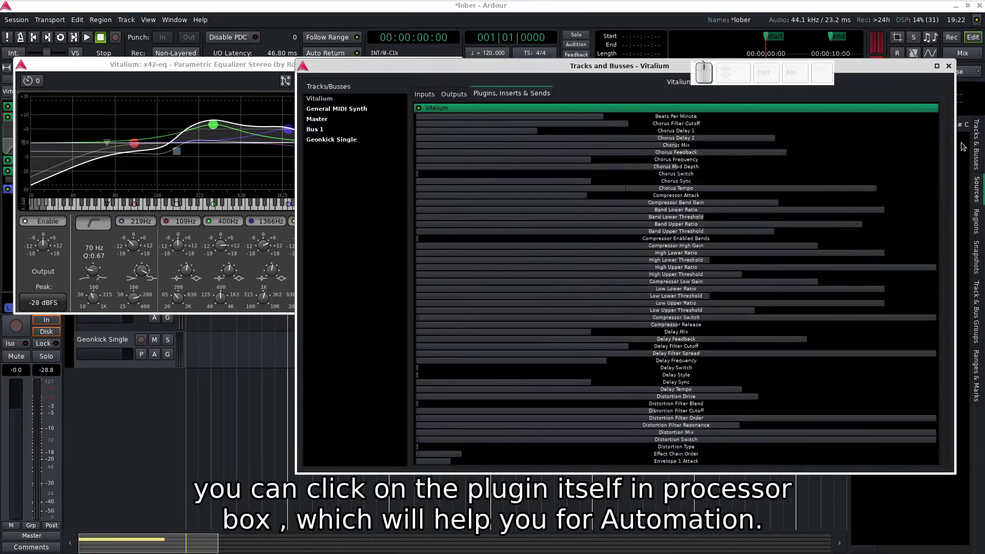
drag(947, 158, 921, 106)
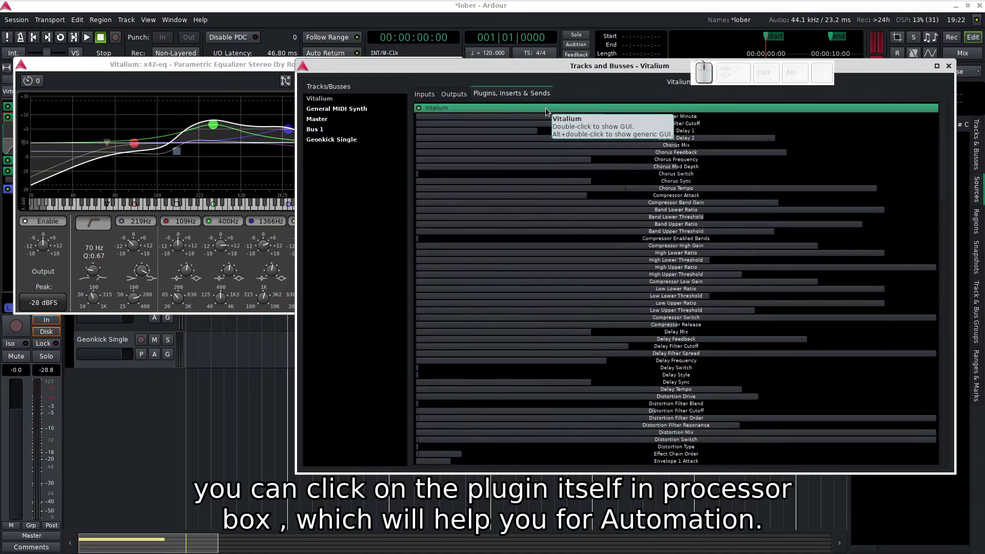
click(548, 113)
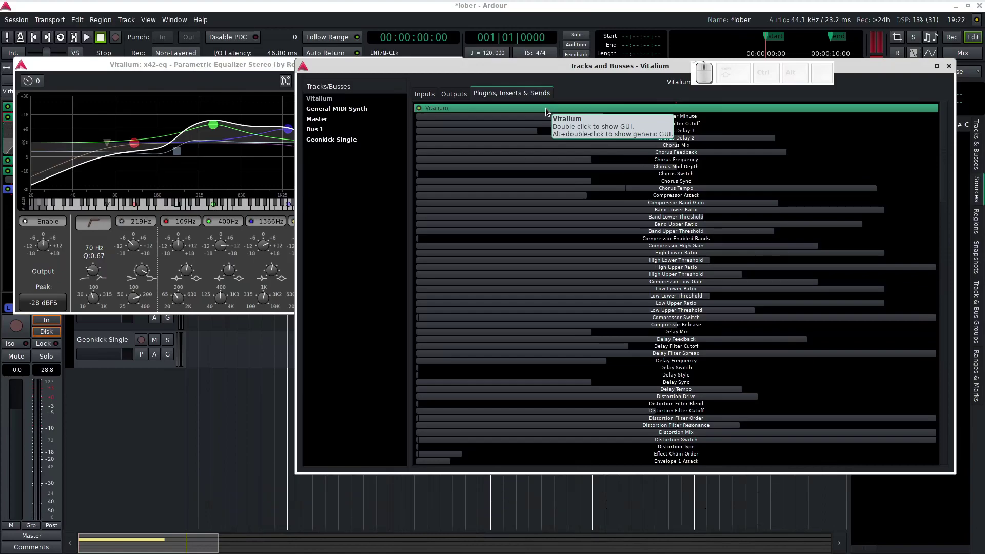
drag(945, 146, 945, 320)
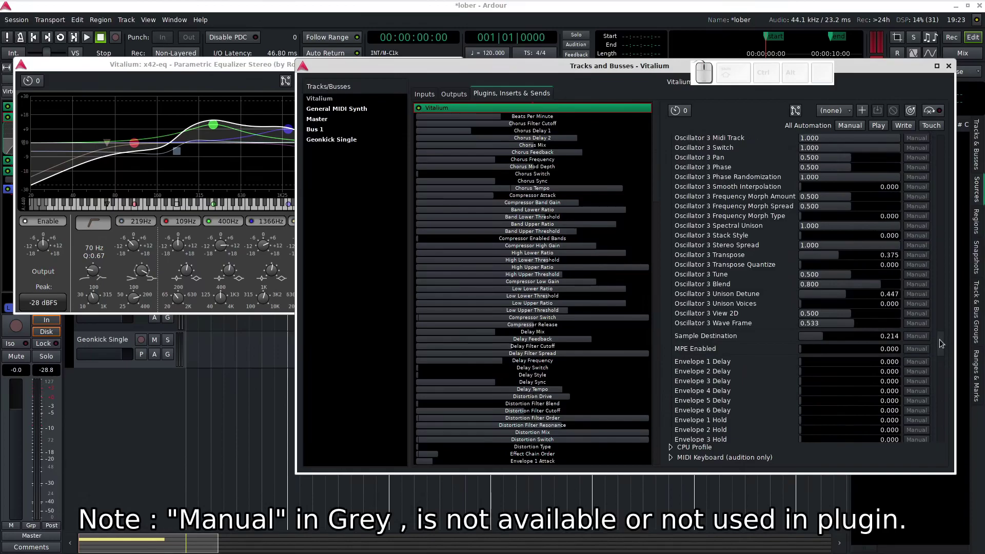
drag(943, 342, 949, 151)
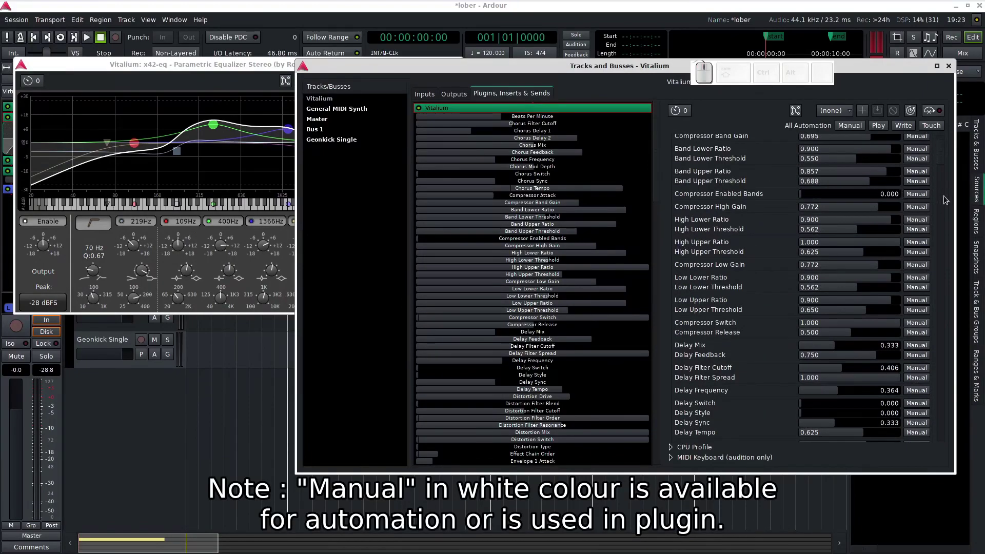
Close the x42-eq window and move the Tracks and Busses window aside.
click(942, 155)
click(275, 70)
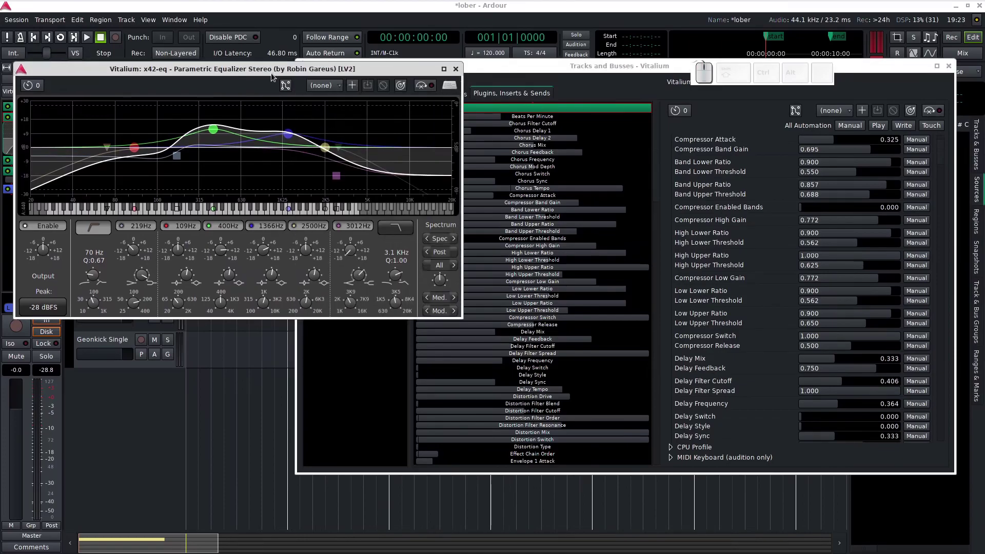
click(460, 69)
drag(449, 71, 103, 87)
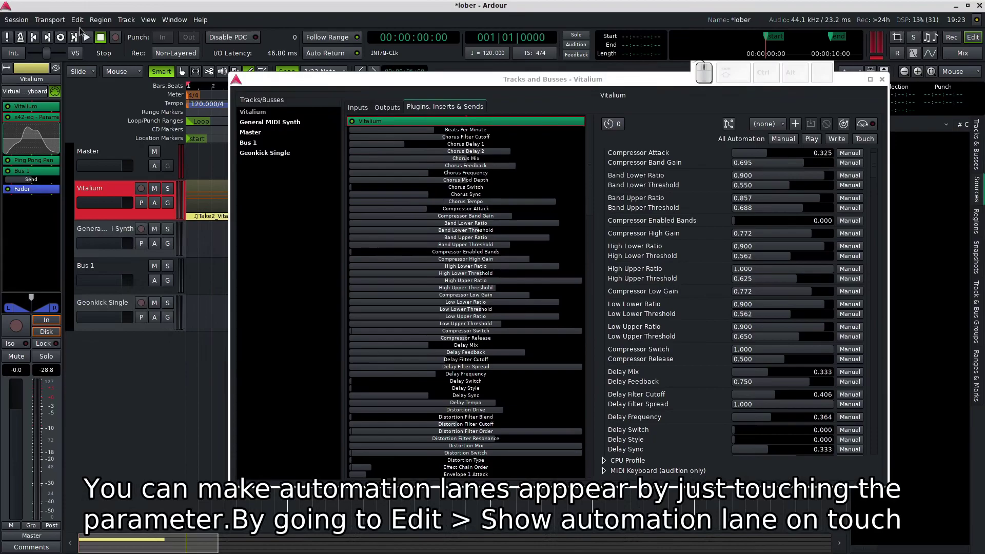
Enable Edit > Show automation lane on touch.
click(82, 18)
click(134, 320)
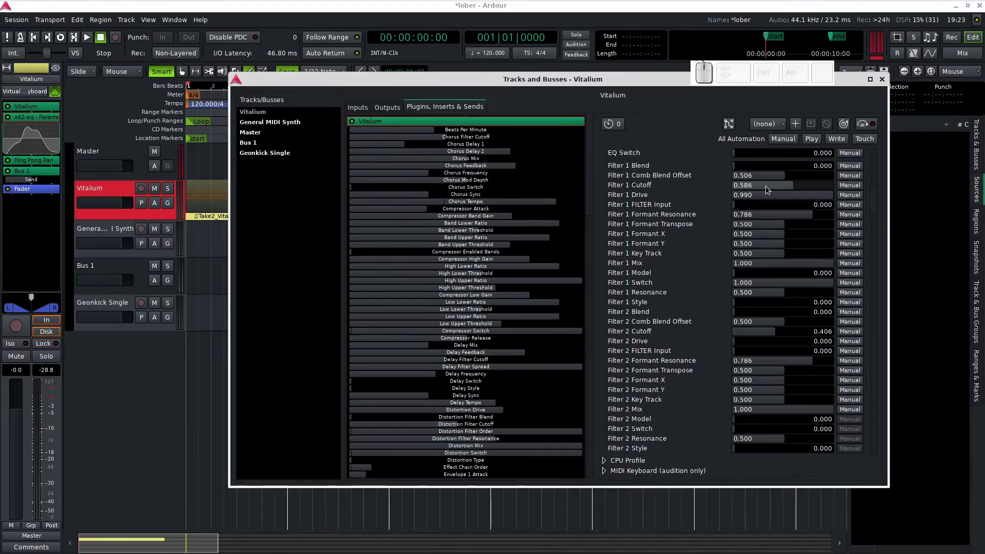
Touch Filter 1 Cutoff, Drive and FILTER Input sliders, ending back on the Cutoff lane.
click(768, 191)
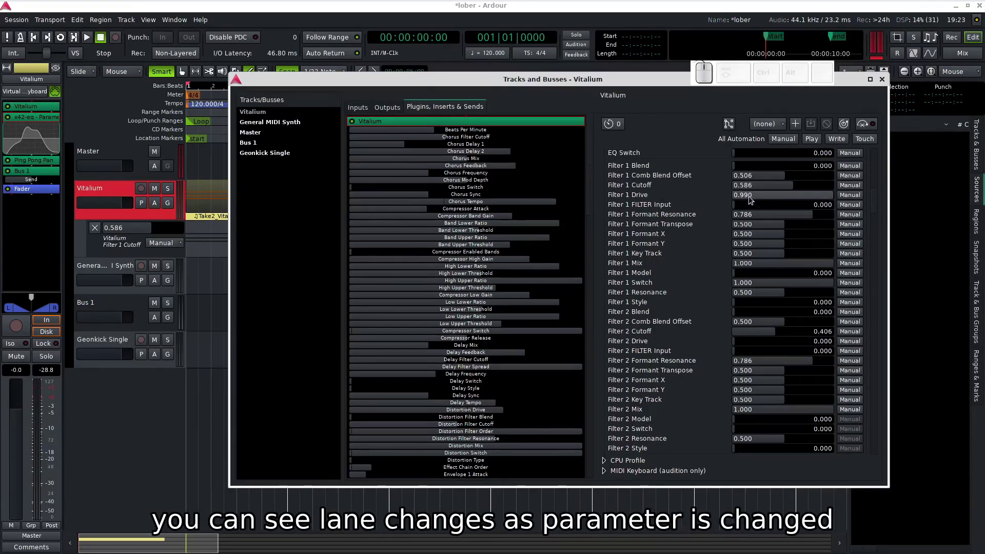
click(752, 202)
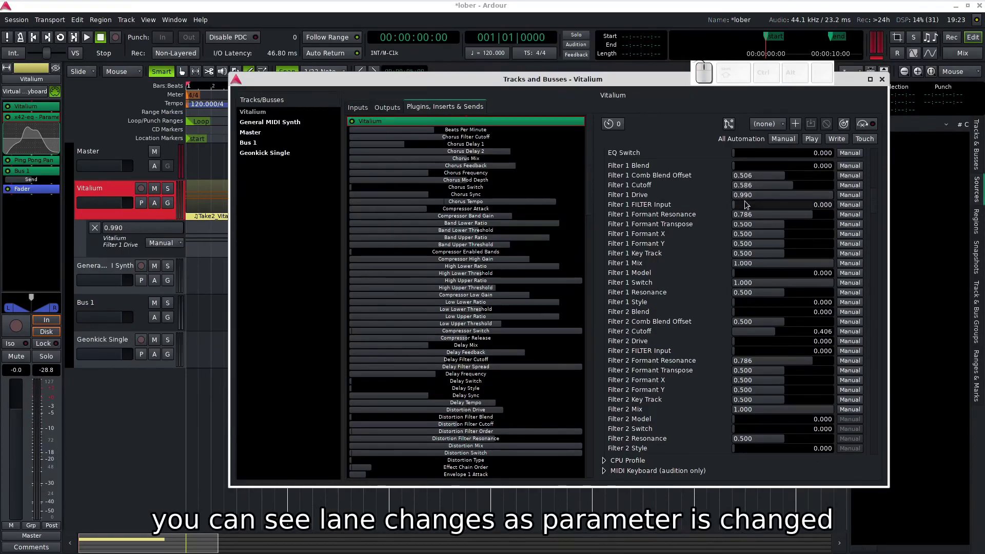
click(746, 210)
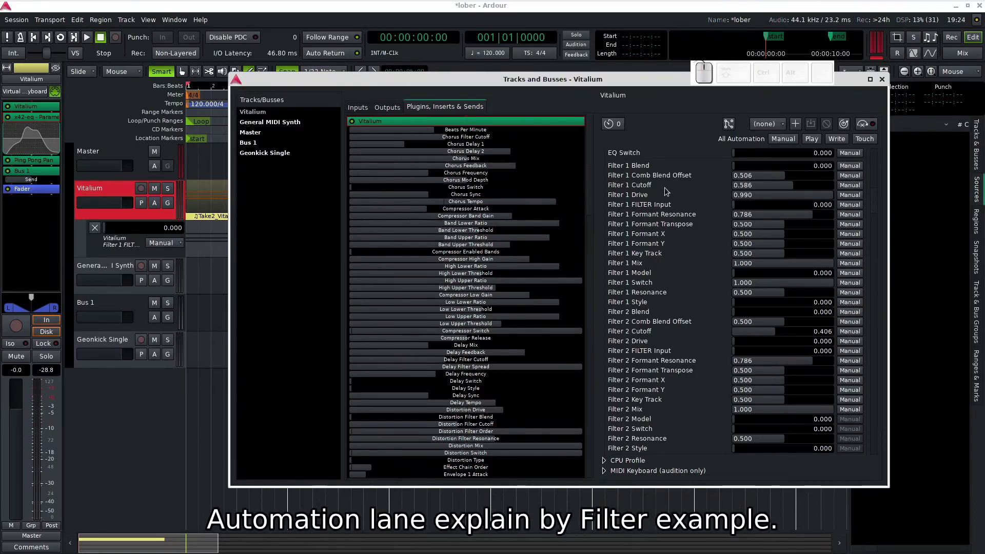
click(757, 191)
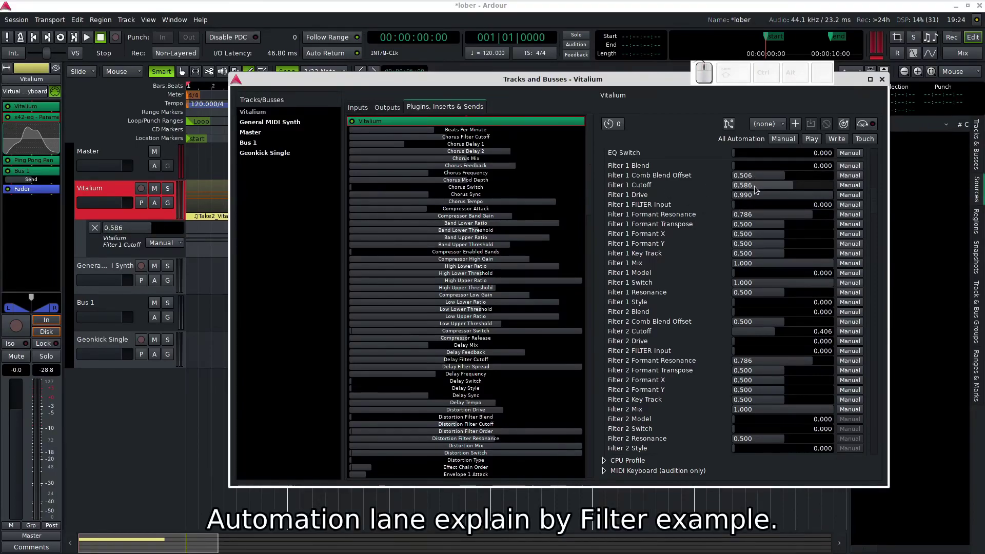
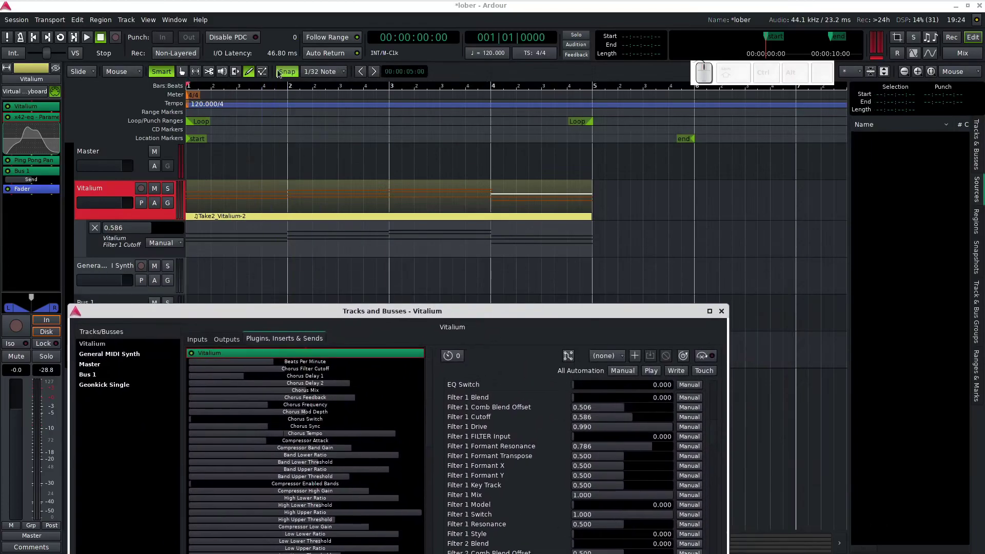
Switch to the Draw tool and start a line in Vitalium's Filter 1 Cutoff automation lane.
click(255, 71)
click(254, 75)
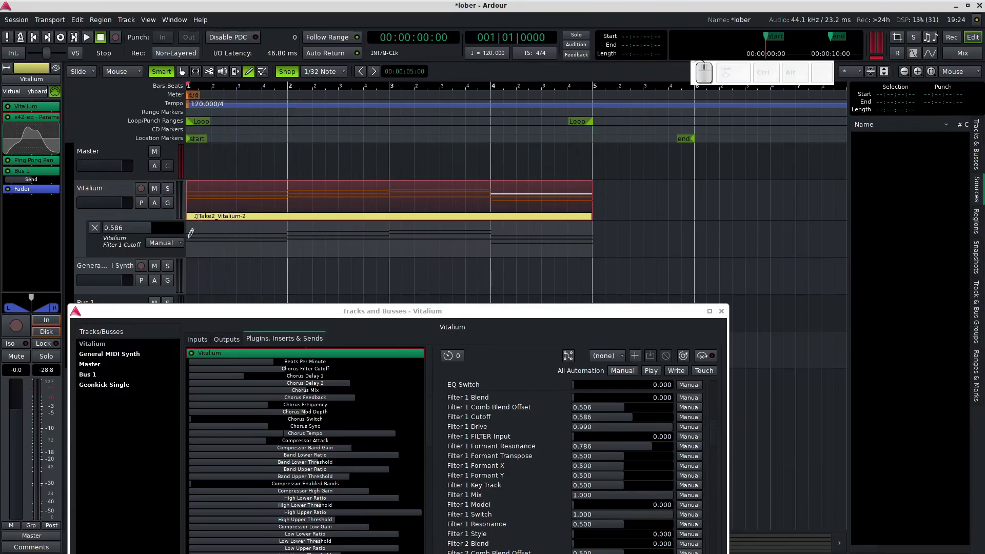
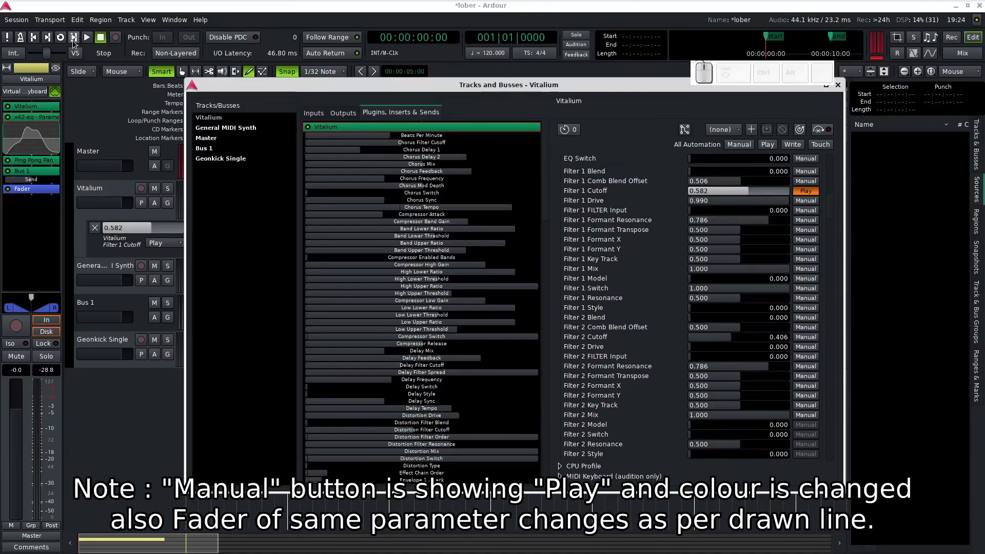
Play the session to hear the drawn Filter 1 Cutoff automation, then return to the start.
click(67, 44)
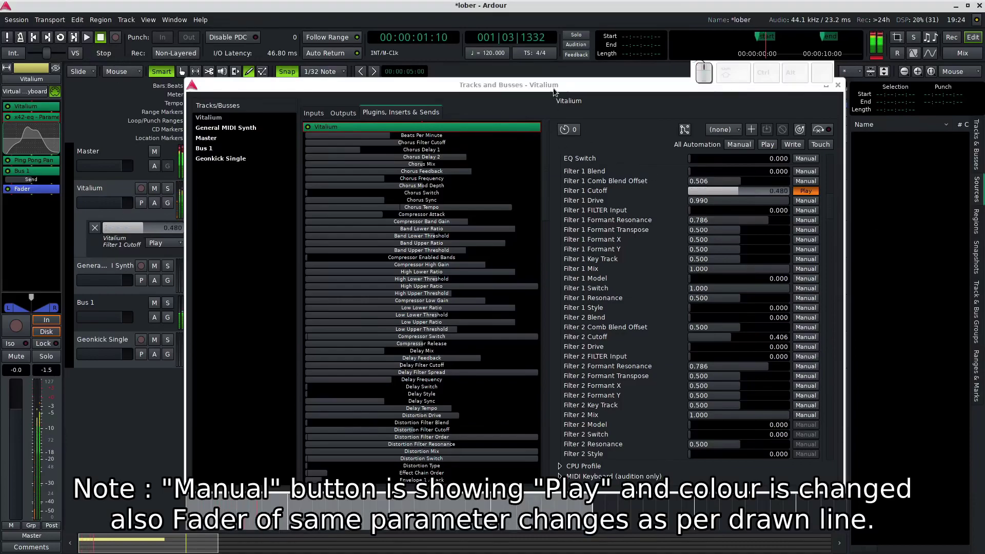
drag(513, 83, 514, 87)
click(721, 201)
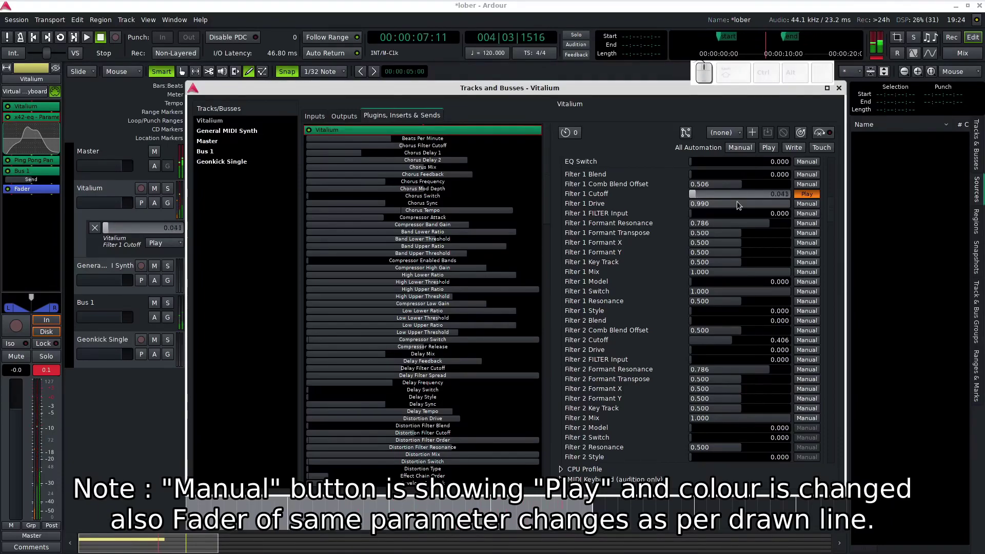
key(space)
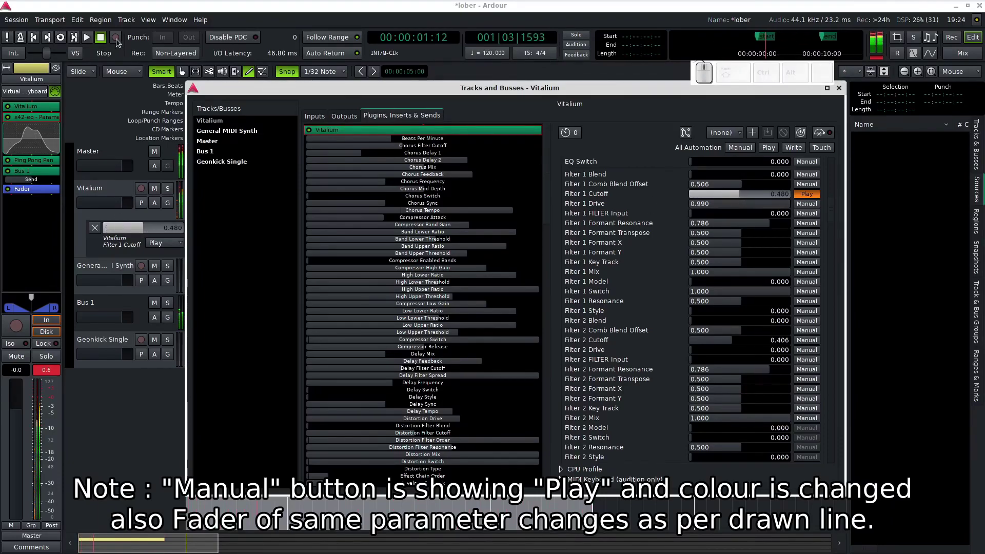
Stop playback and select the x42-eq in Vitalium's processor list to show its controls.
click(100, 39)
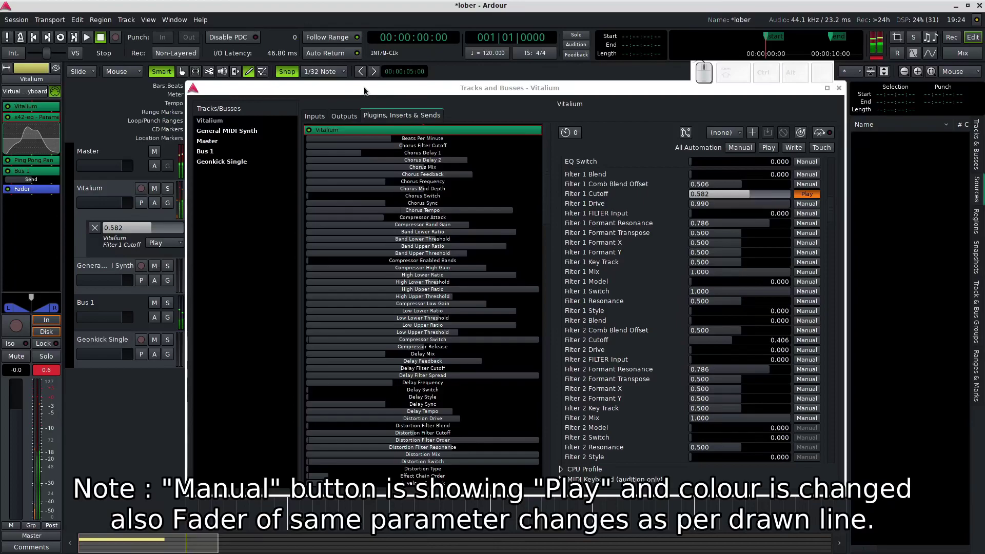
click(368, 92)
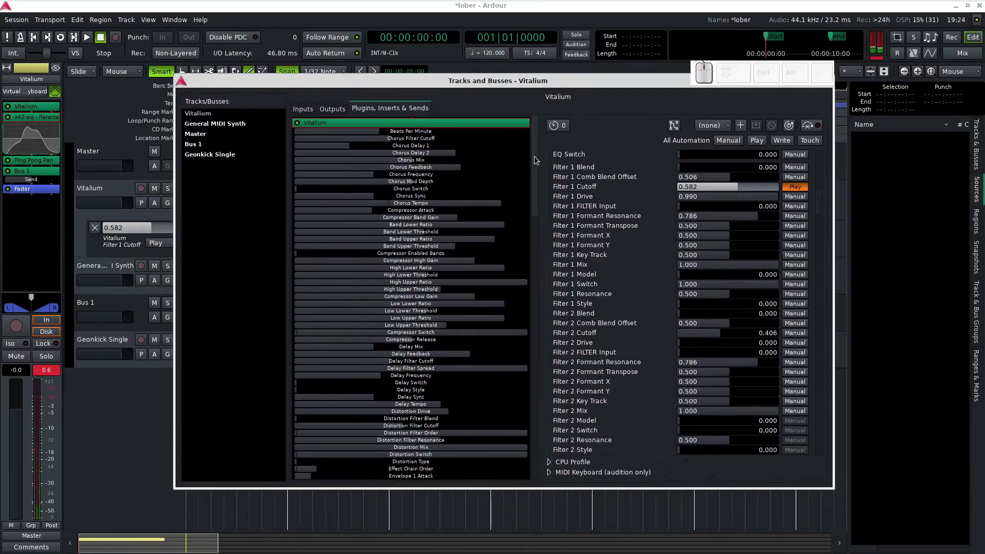
drag(537, 159, 507, 377)
Expand the EQ's plugin analysis graph, set Lowshelf Frequency to 54.87 Hz and Live signal to Off.
click(385, 257)
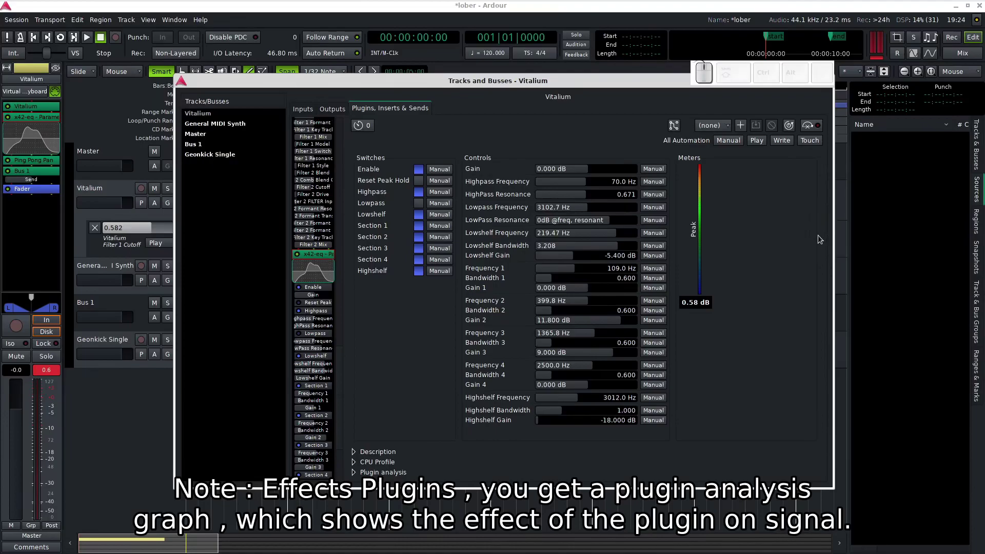
click(393, 476)
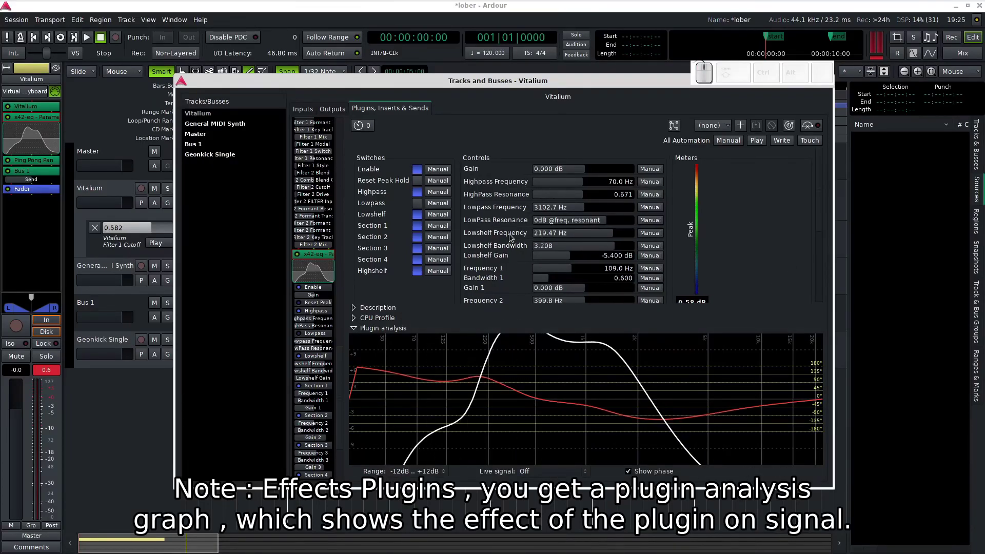
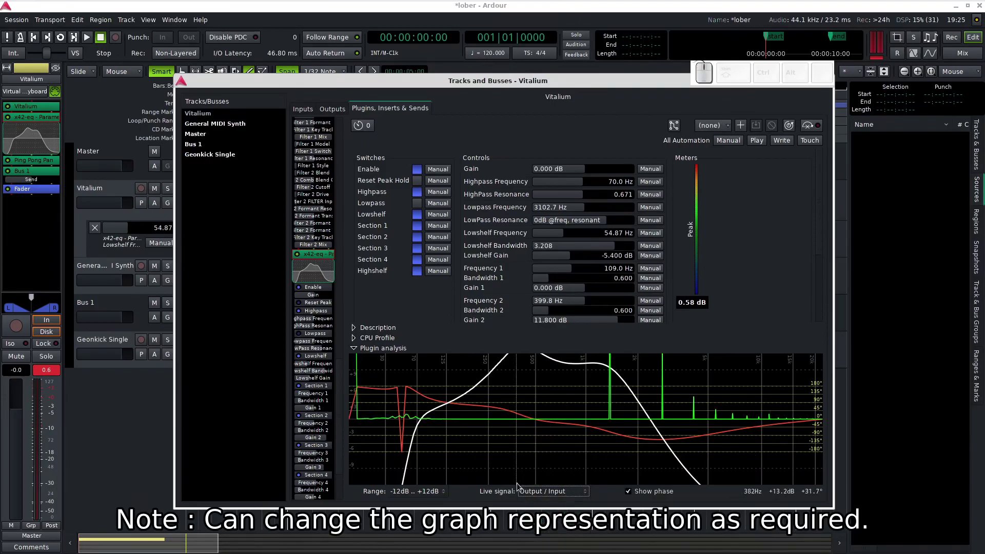
click(549, 493)
click(552, 479)
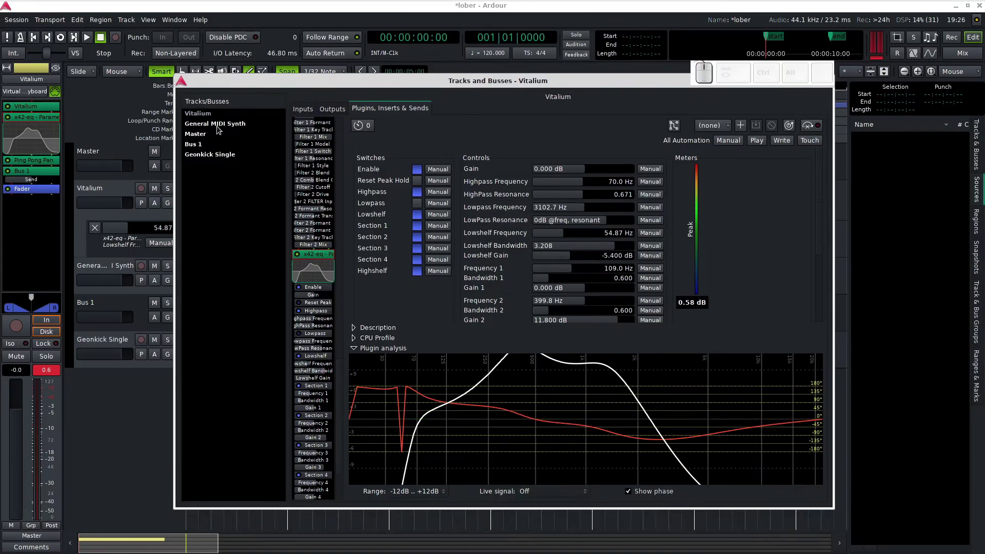
Step through the track list to the Geonkick Single track and view its plugins.
click(220, 128)
click(211, 135)
click(205, 146)
click(204, 153)
click(205, 157)
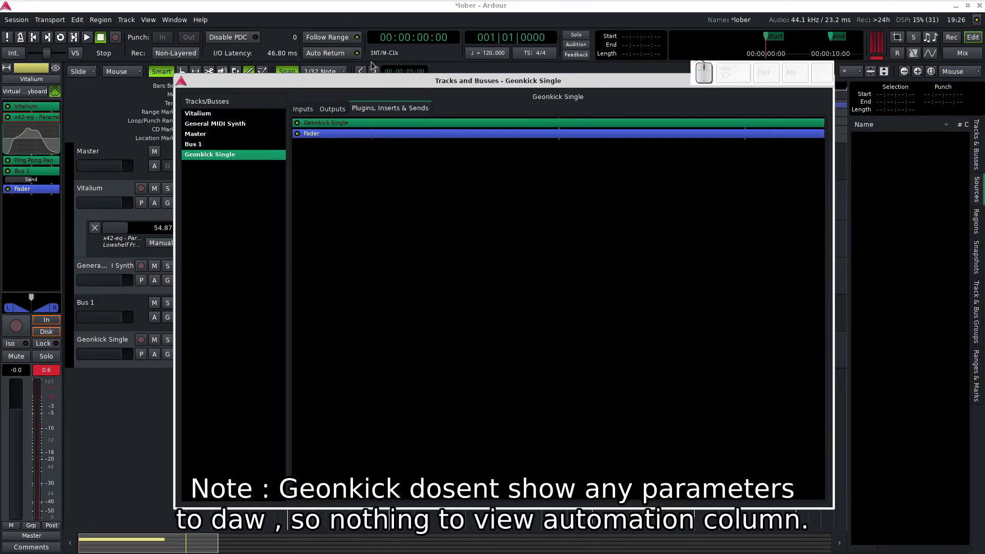
click(366, 127)
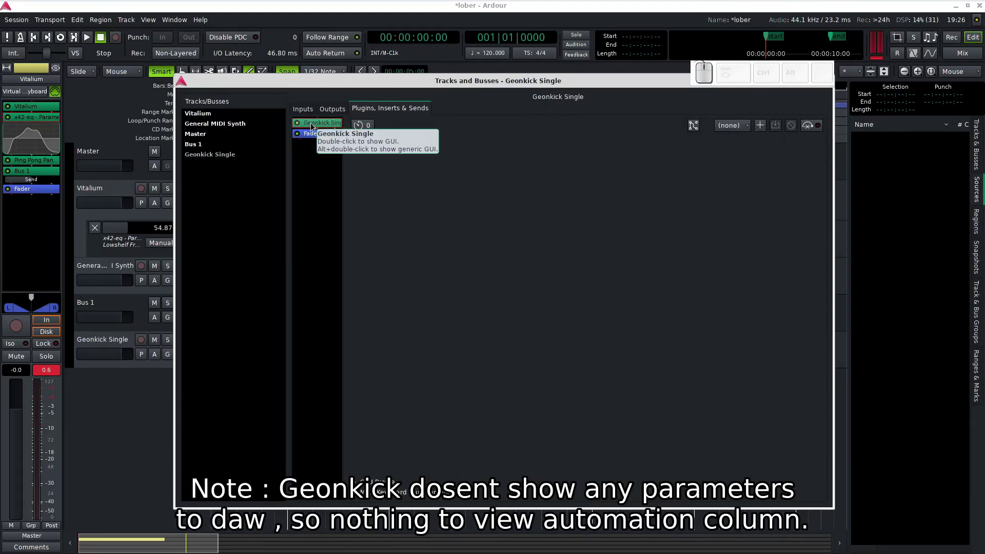
Move on to the General MIDI Synth track and view its settings.
click(204, 117)
click(204, 129)
click(199, 139)
click(204, 123)
click(326, 125)
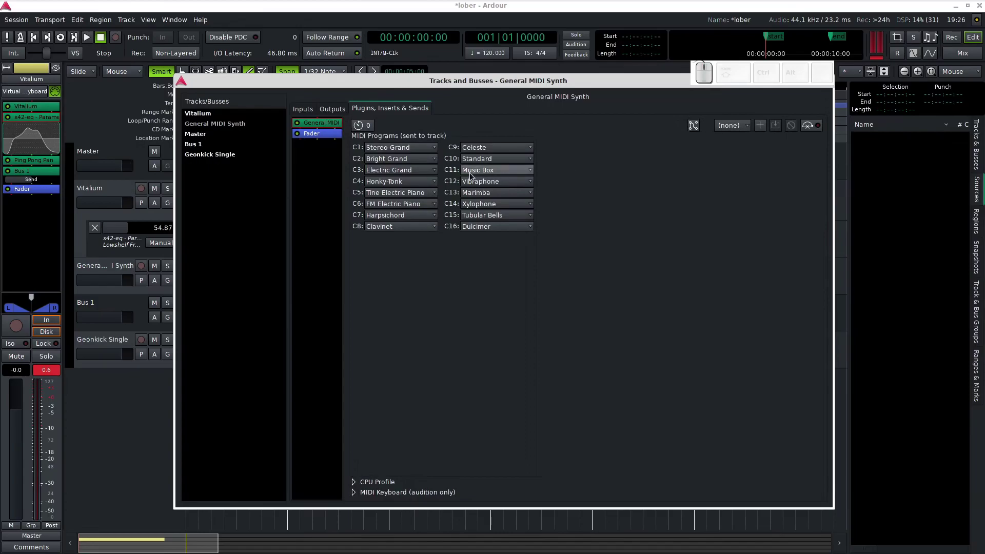
Select Bus 1 to show its Dragonfly Hall Reverb parameters with Dry Level at 80%.
click(410, 154)
click(409, 155)
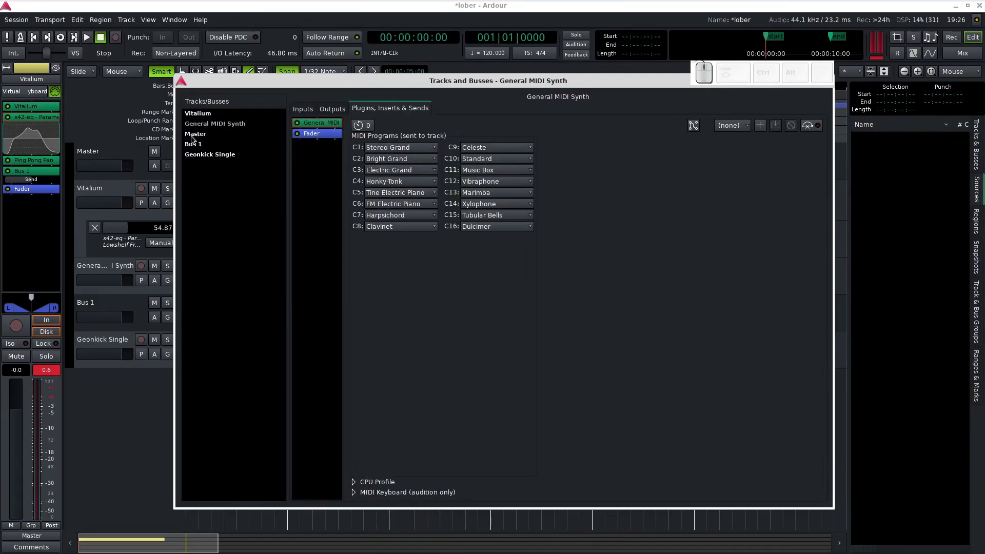
click(196, 138)
Show the Dragonfly Hall Reverb's full controls and analysis graph, setting Early Level to 19.07%.
click(196, 149)
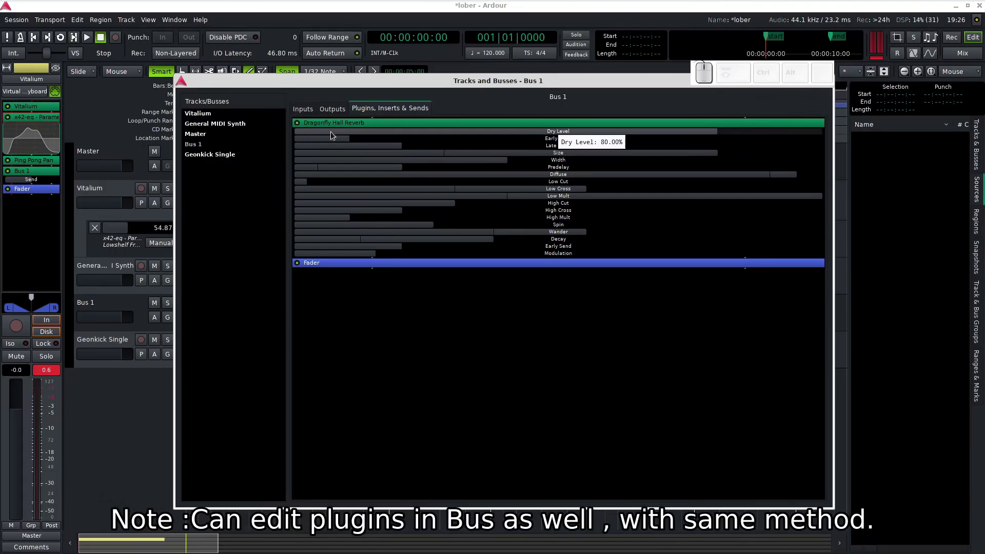
click(438, 125)
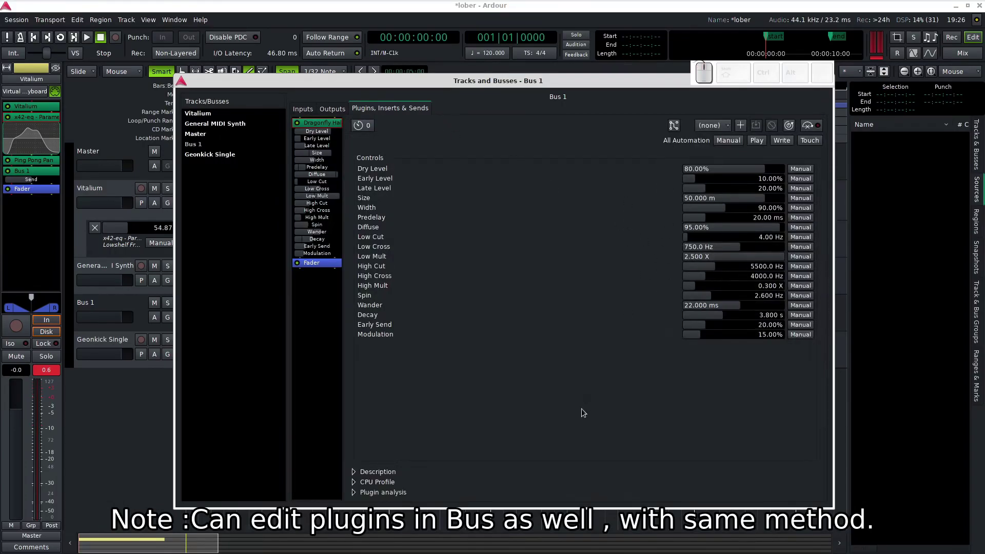
click(361, 496)
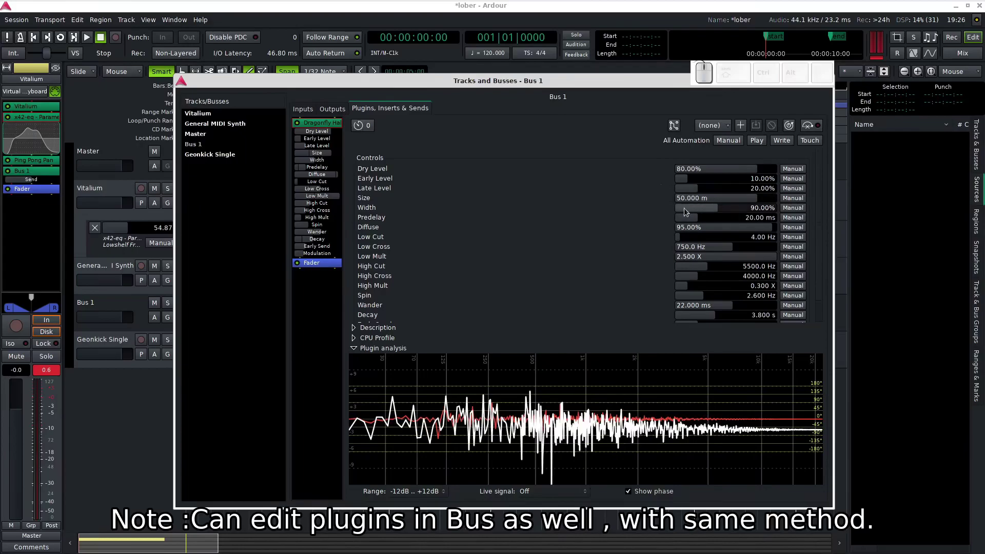
drag(683, 180, 688, 200)
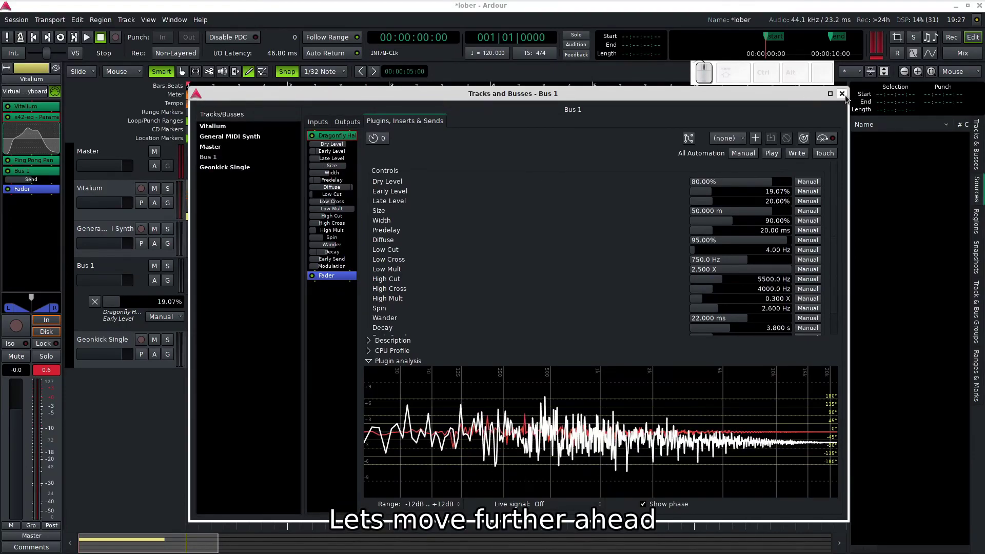
In the Mixer, add a New External Send to the Vitalium strip's processor box.
click(849, 98)
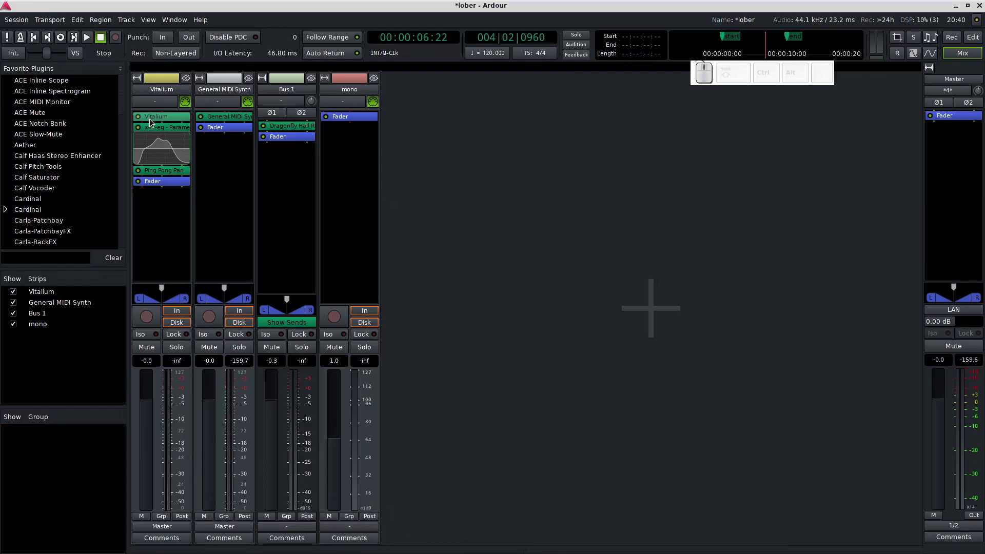
right_click(153, 125)
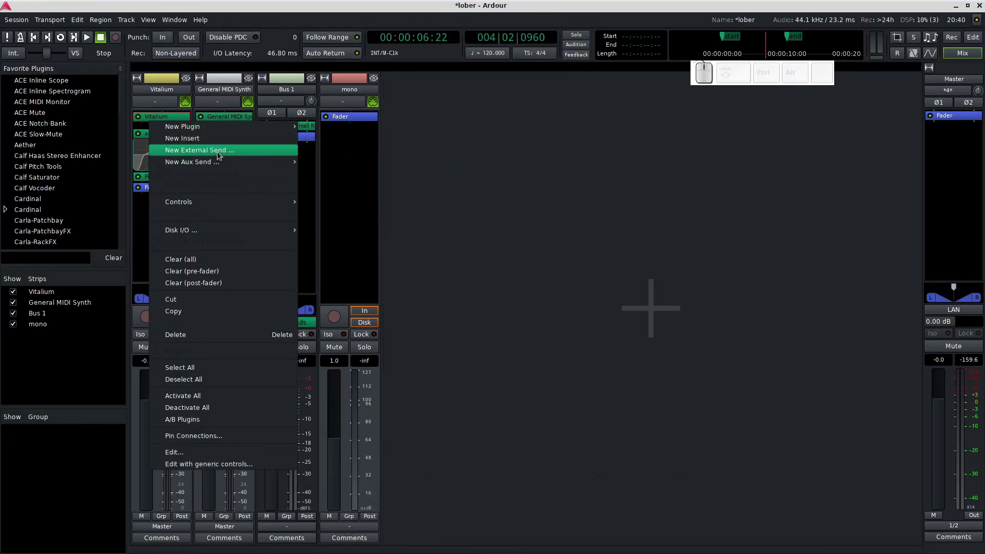
click(220, 156)
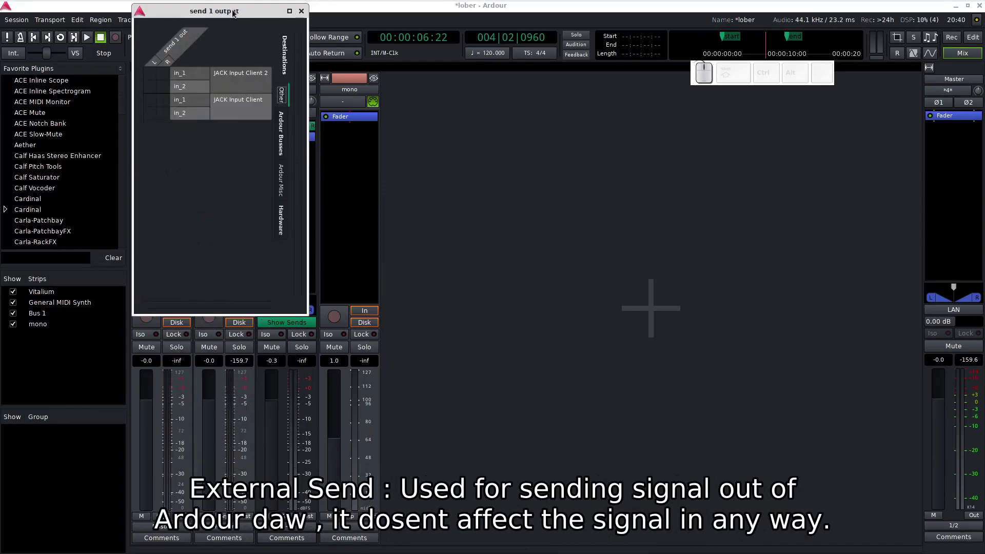
Review the send's routing grid and available destinations, then close it.
drag(236, 15, 565, 107)
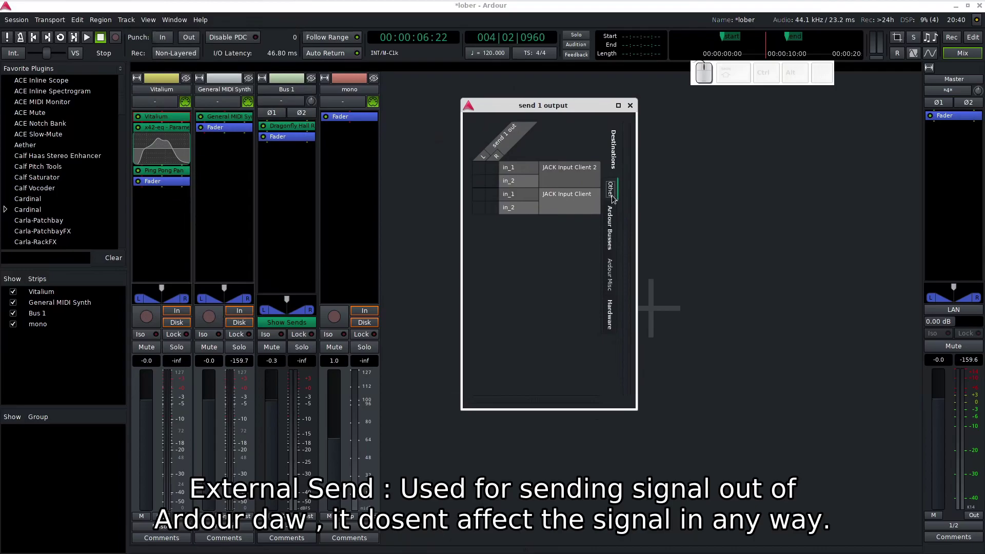
click(612, 197)
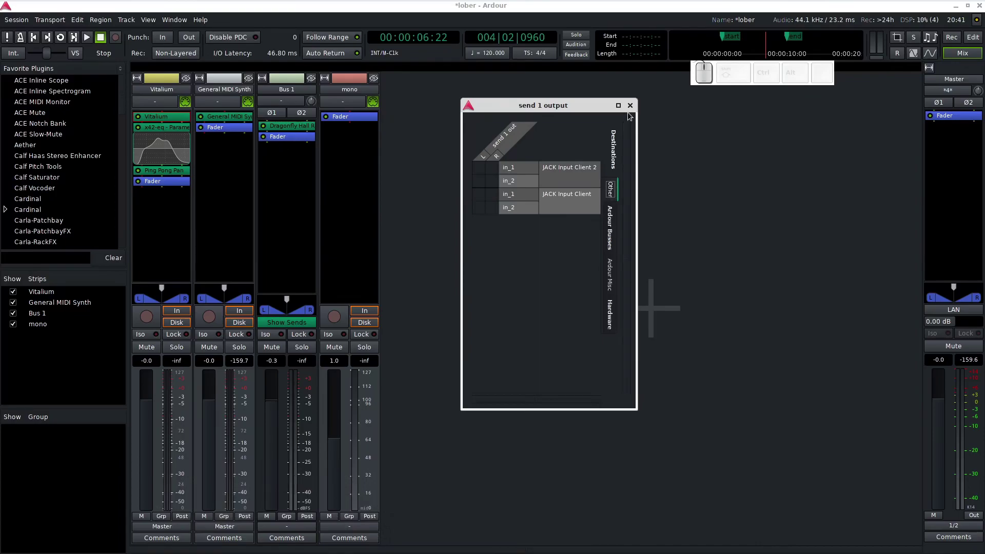
click(632, 112)
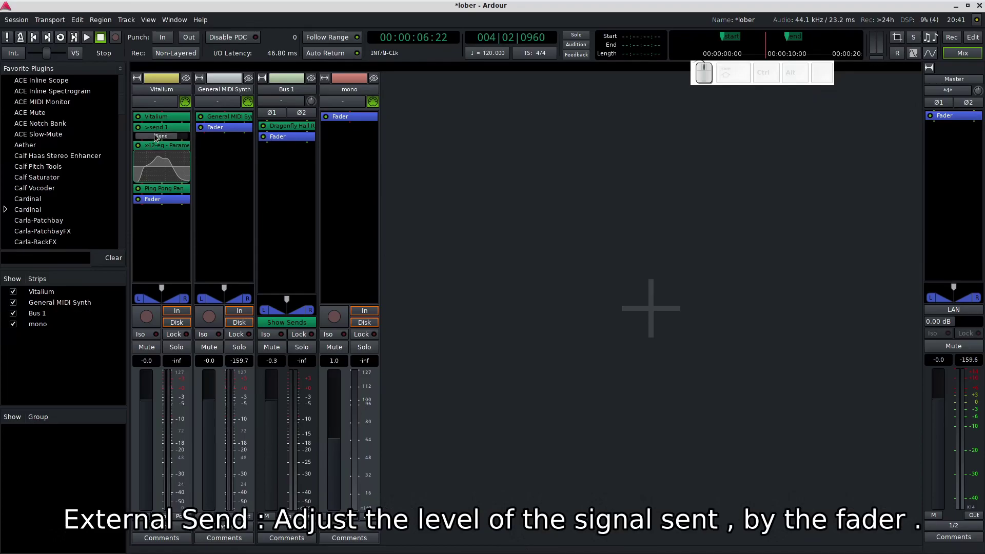
Adjust the external send level, add an aux send to Bus 1 and raise it to about -5.8 dB.
drag(157, 139, 145, 151)
click(172, 142)
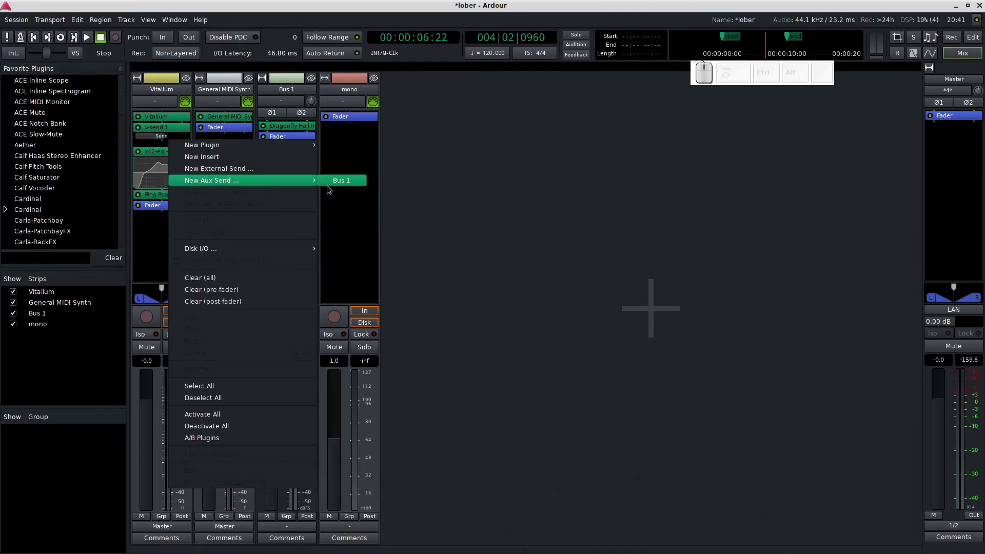
click(346, 186)
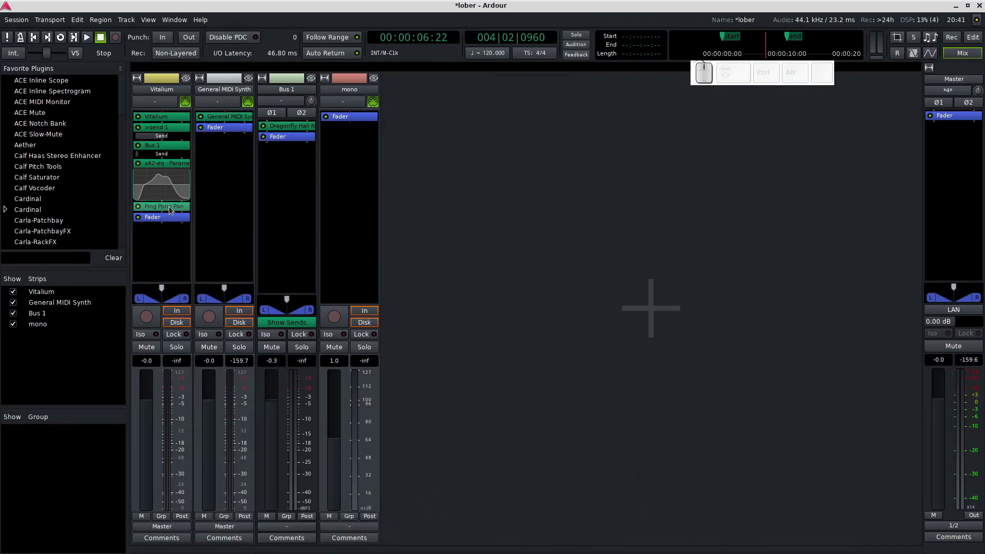
drag(148, 159, 167, 167)
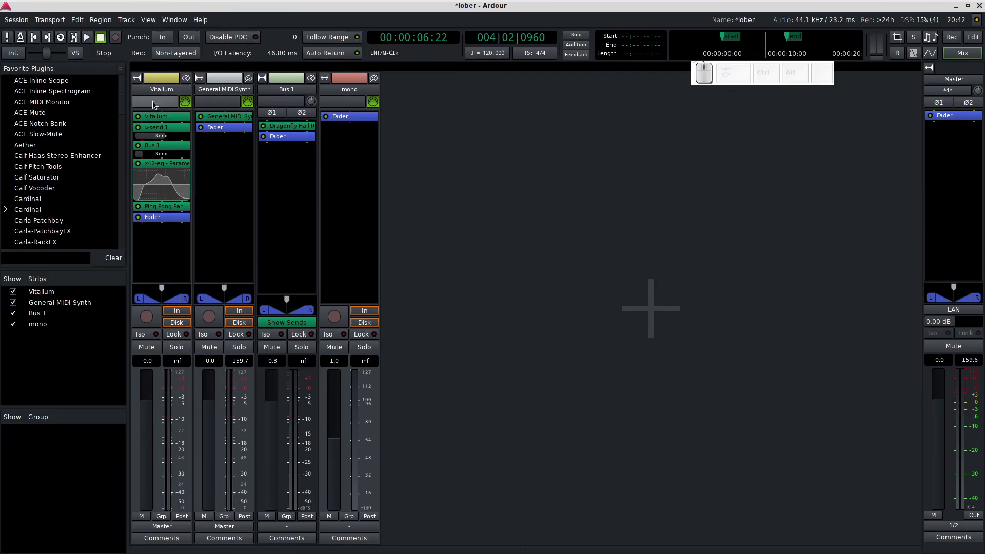
click(154, 110)
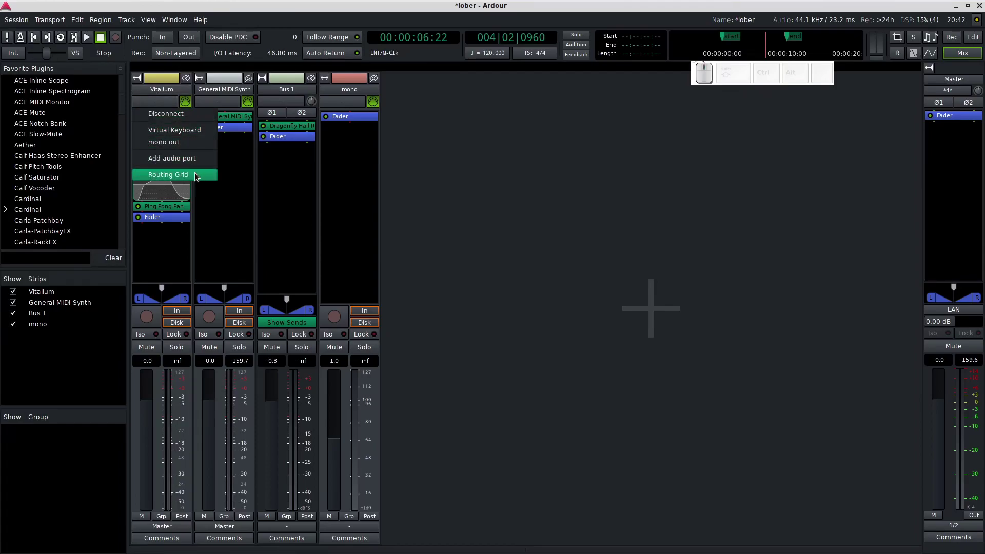
click(198, 175)
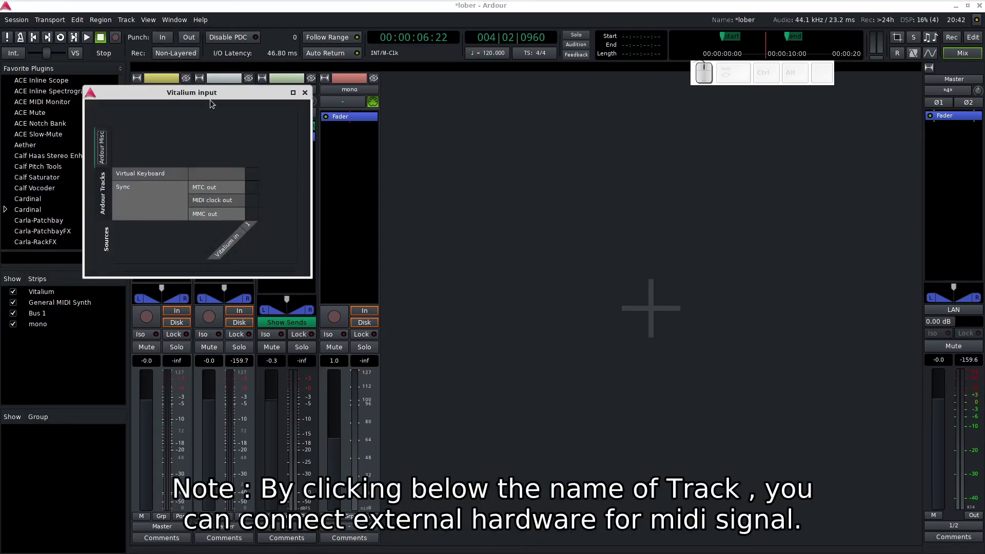
drag(215, 101, 524, 120)
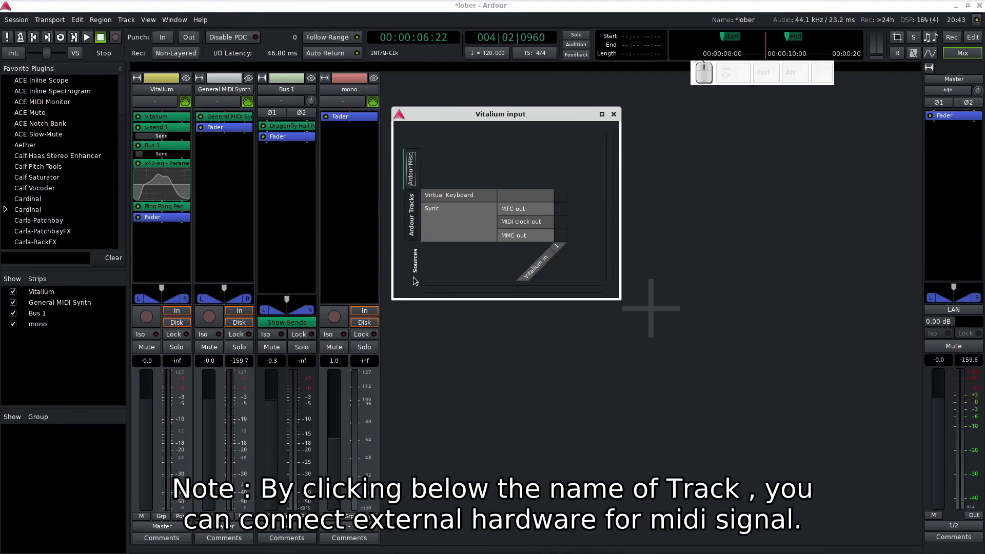
click(416, 213)
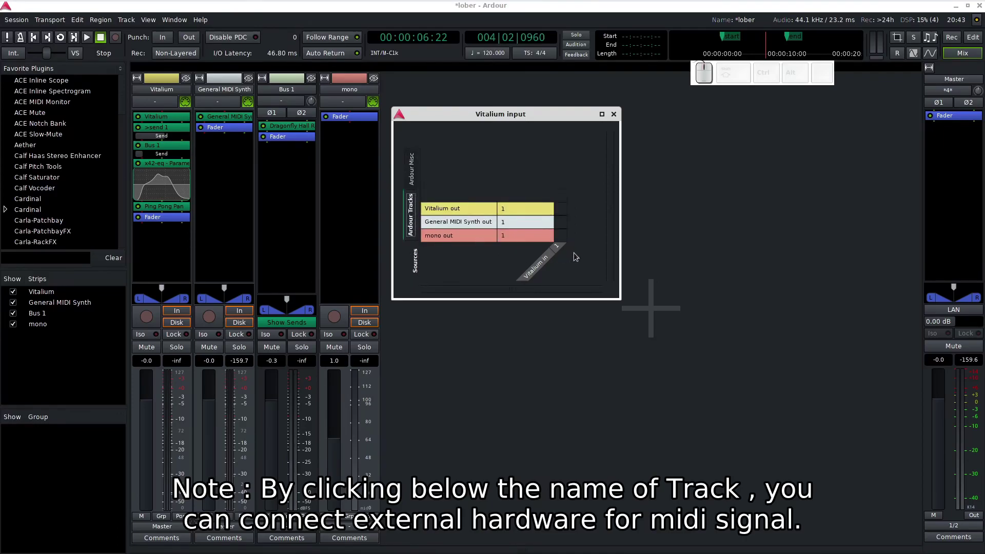
click(419, 168)
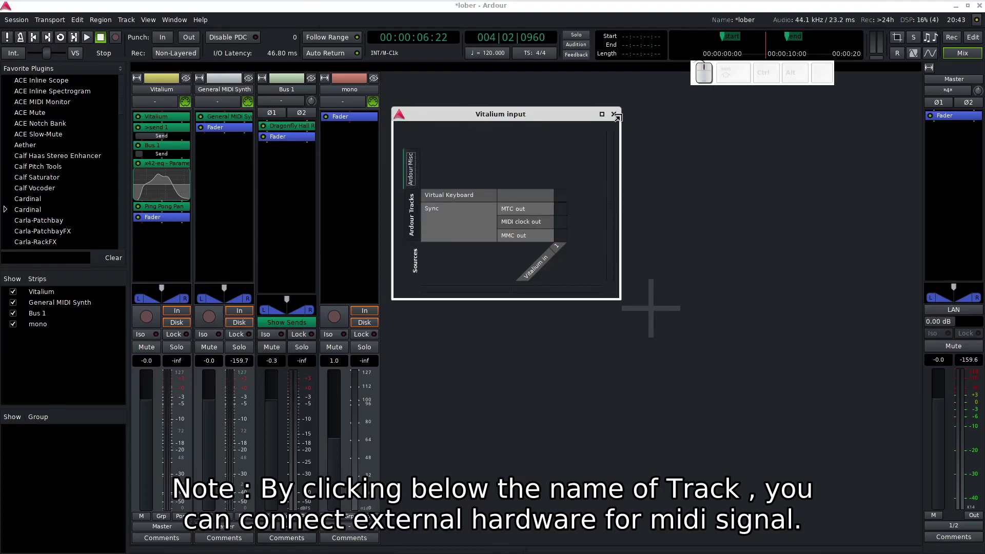
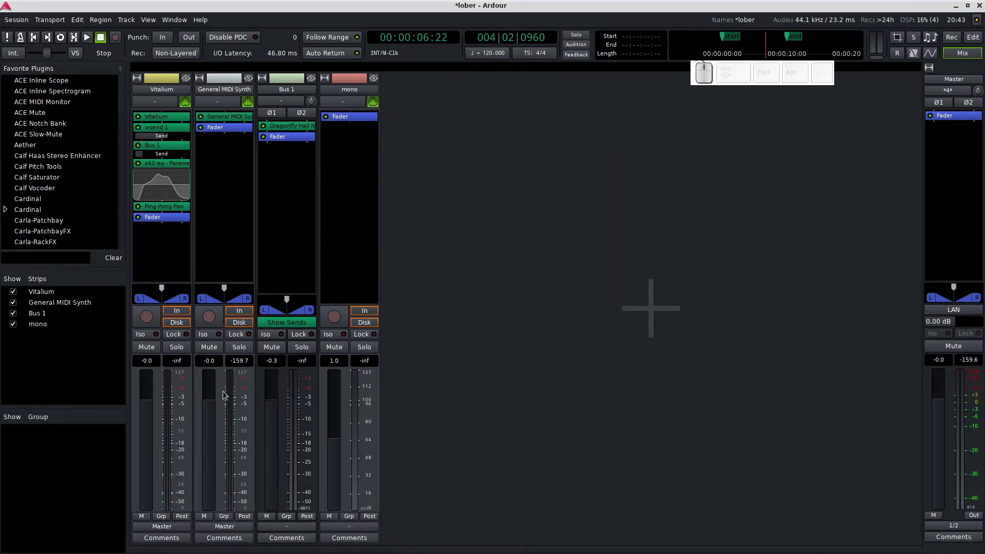
click(163, 531)
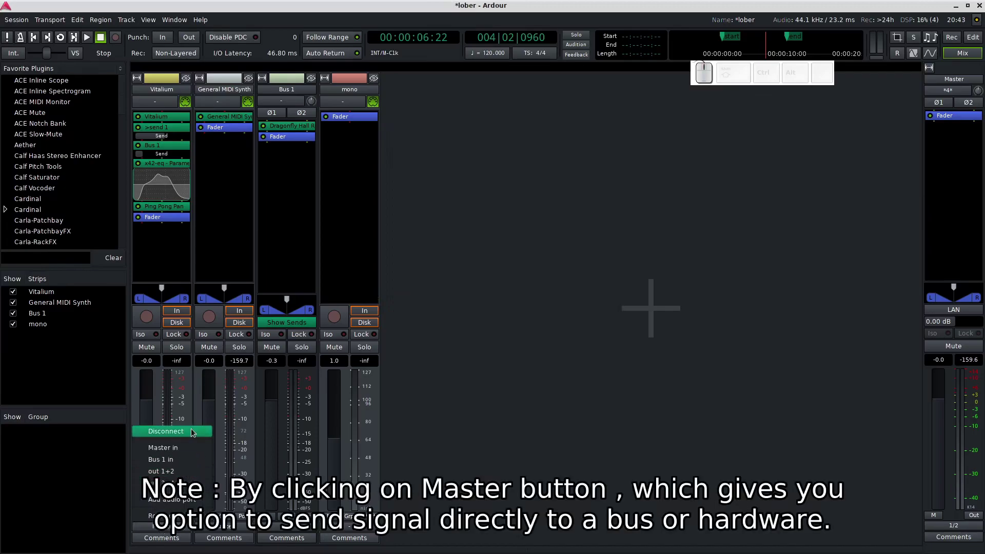
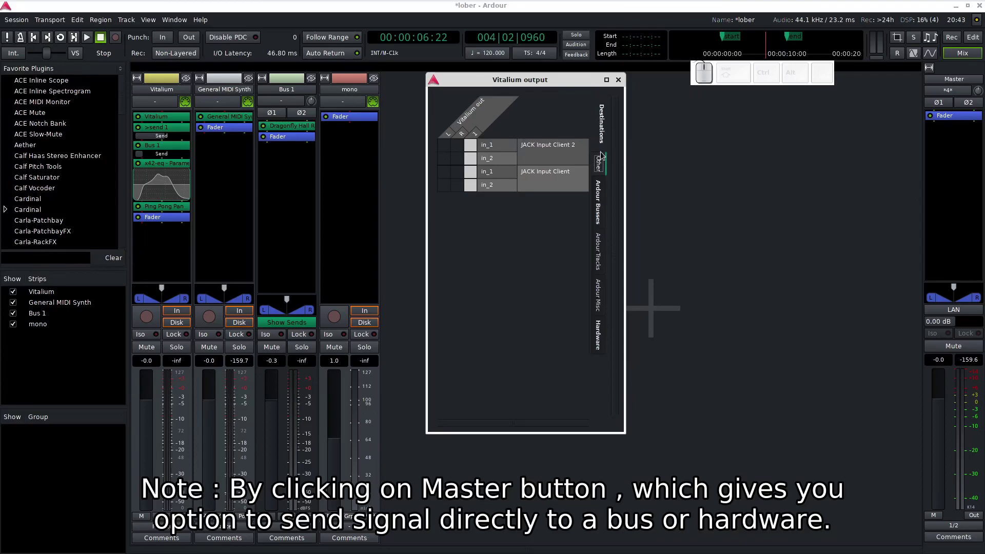
click(597, 256)
click(599, 298)
click(598, 333)
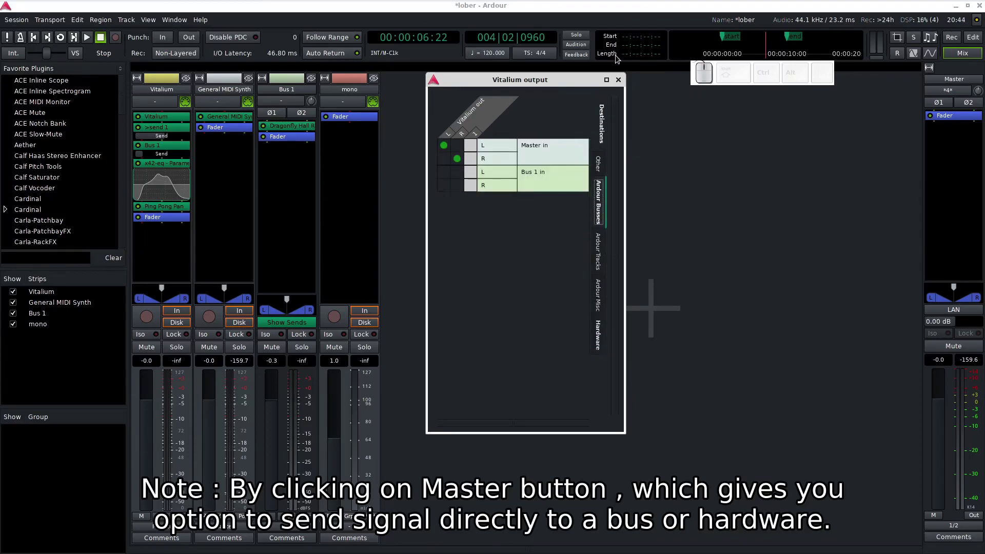
click(619, 78)
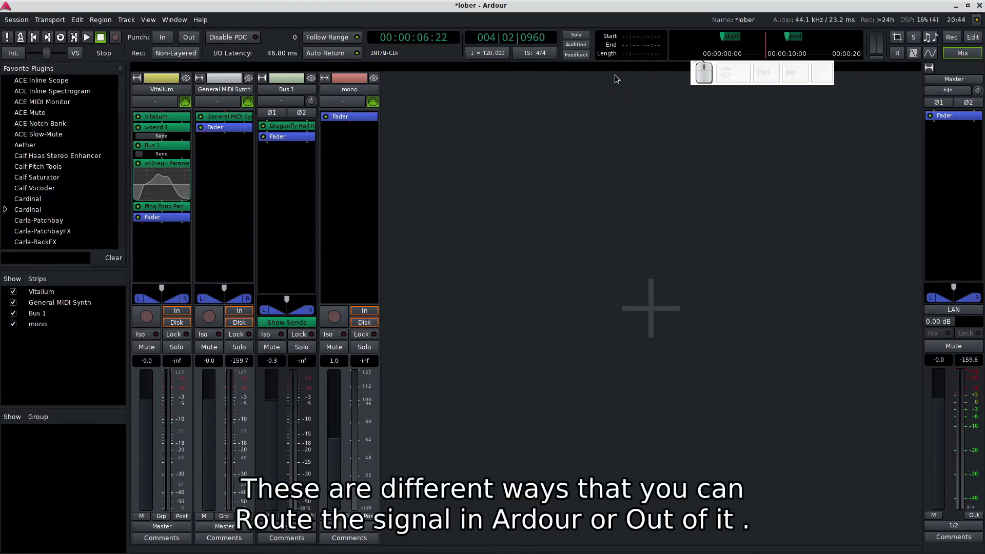